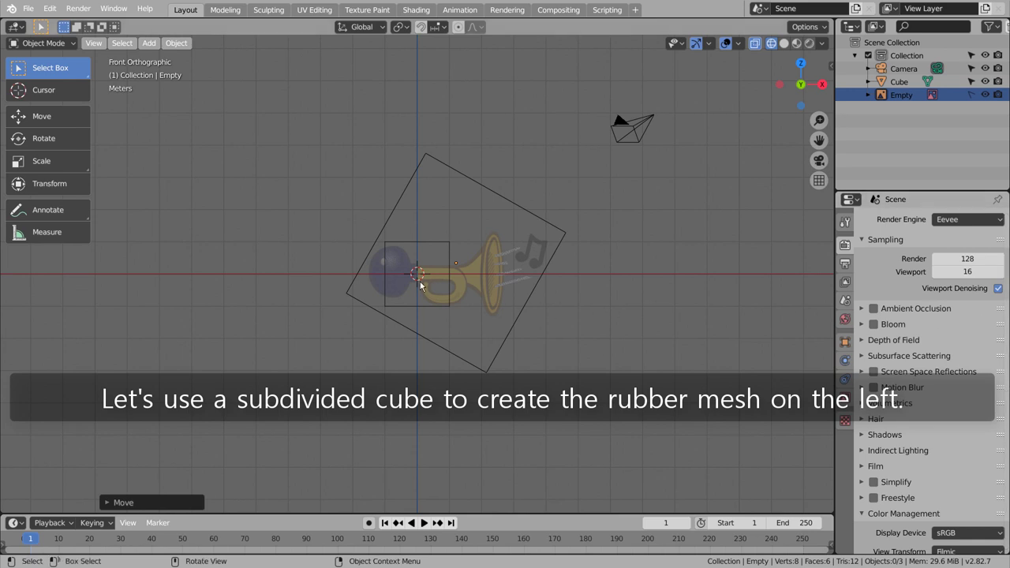
# Step: Add a cube mesh over the rubber bulb and round it into a smooth sphere with subdivision
pyautogui.click(425, 284)
pyautogui.scroll(3)
pyautogui.scroll(-3)
pyautogui.press('shift+a')
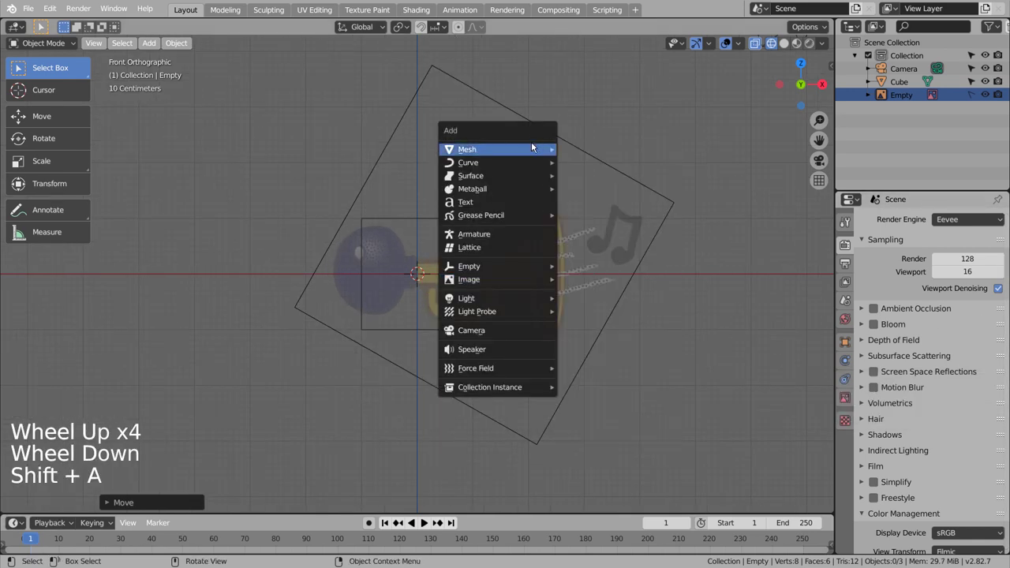
pyautogui.press('ctrl+3')
pyautogui.press('g')
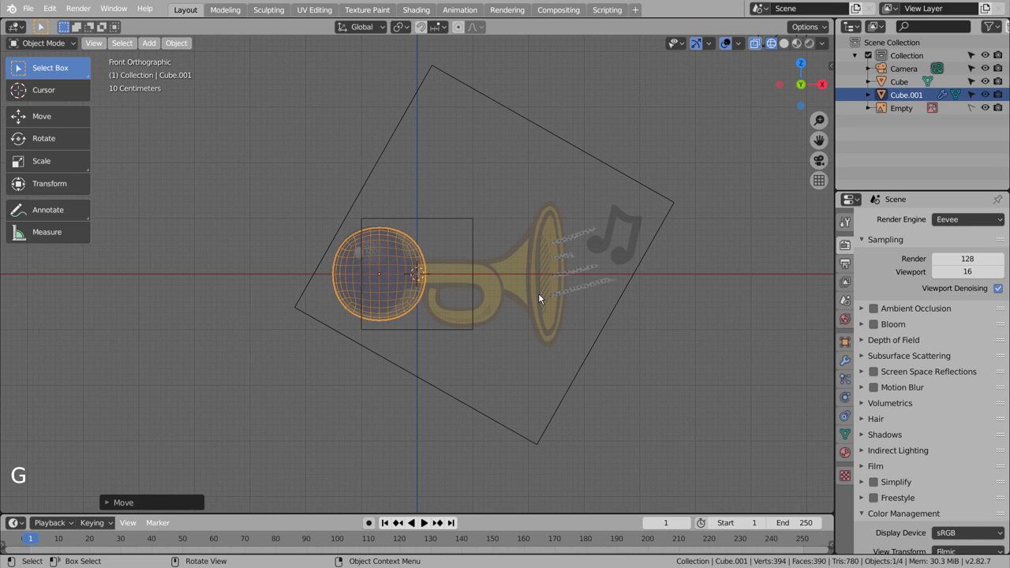
# Step: Inset the bulb's right face and extrude it twice toward the horn to form a short neck
pyautogui.press('Tab')
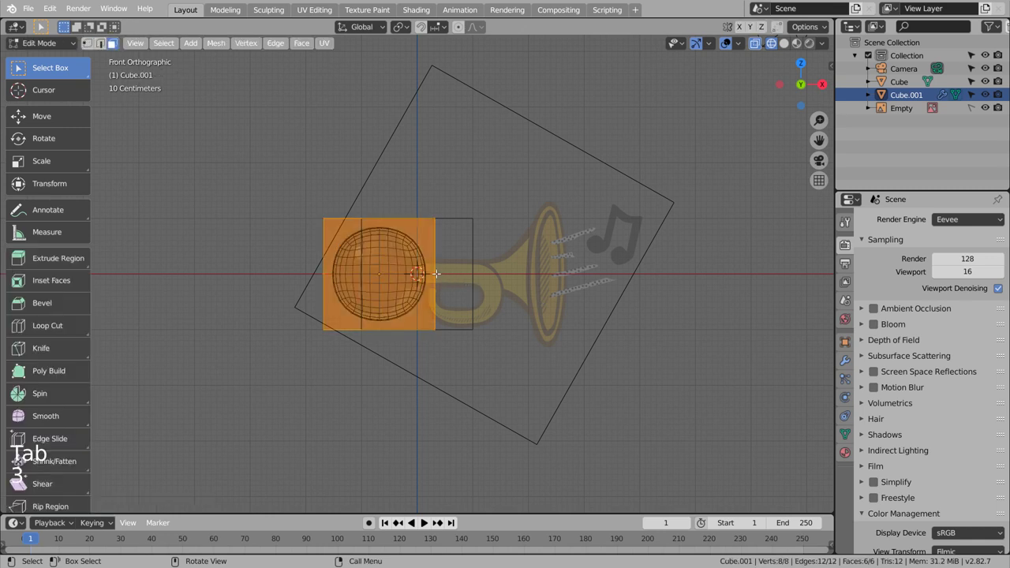
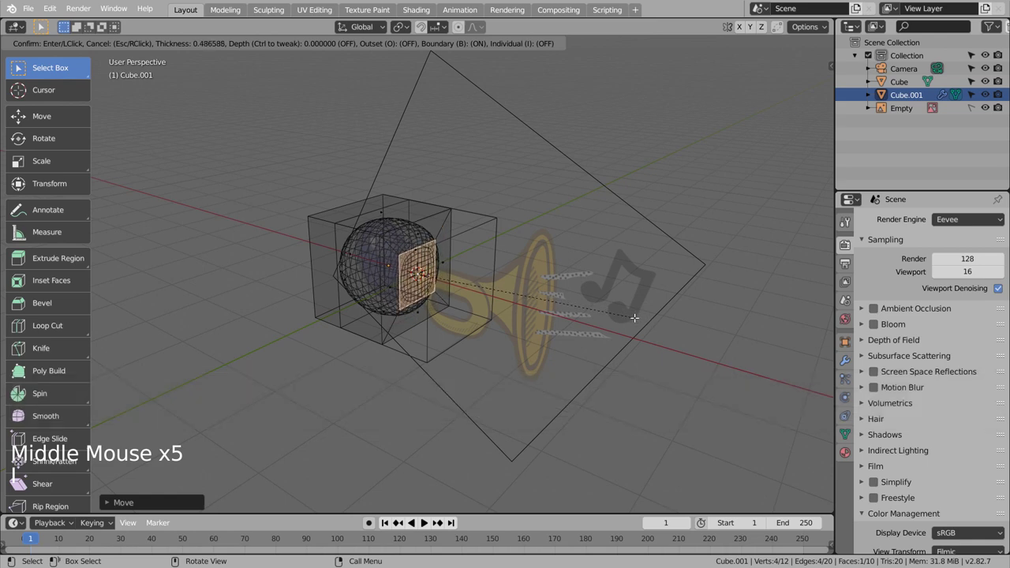
pyautogui.press('KP_1')
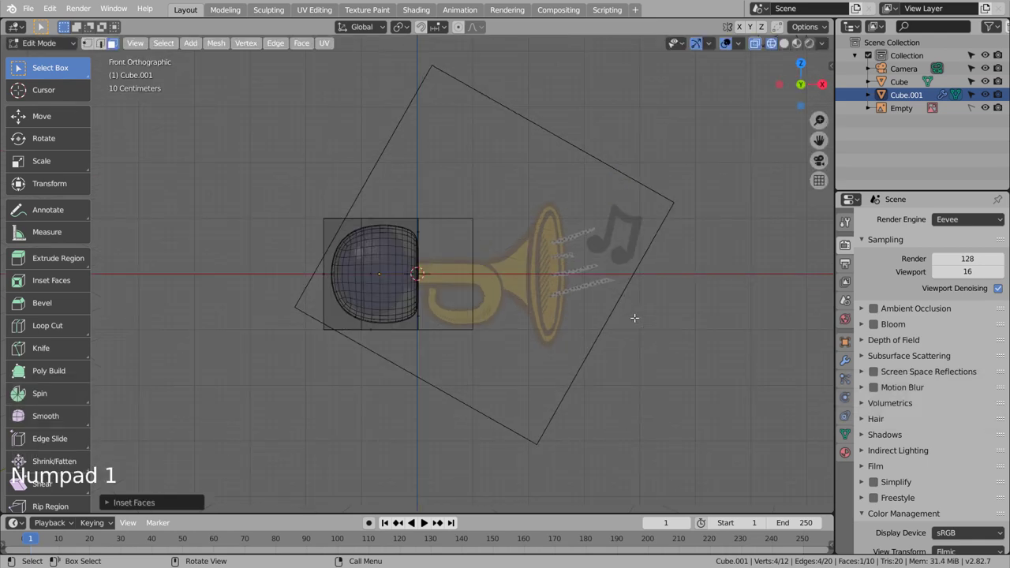
pyautogui.press('e')
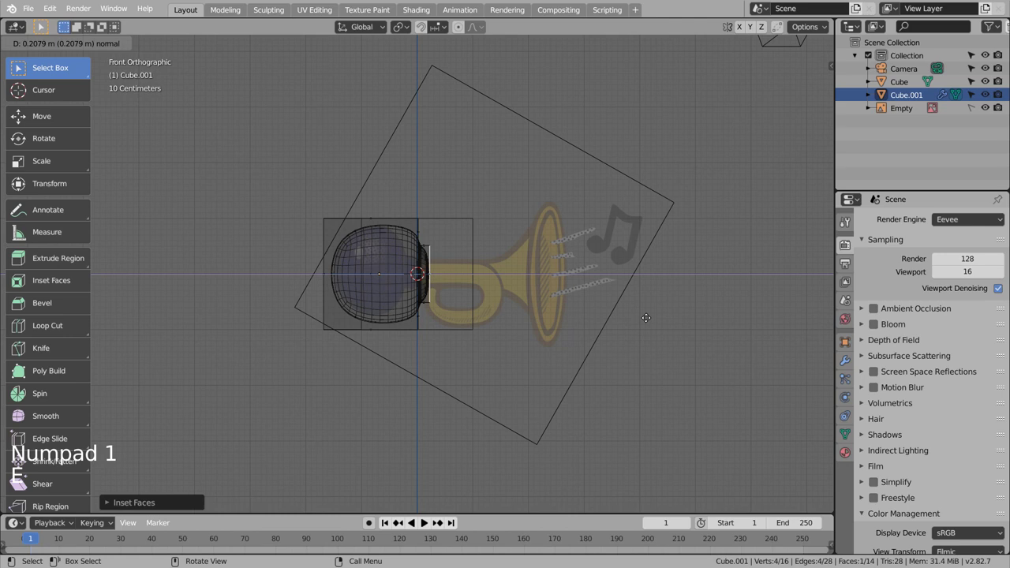
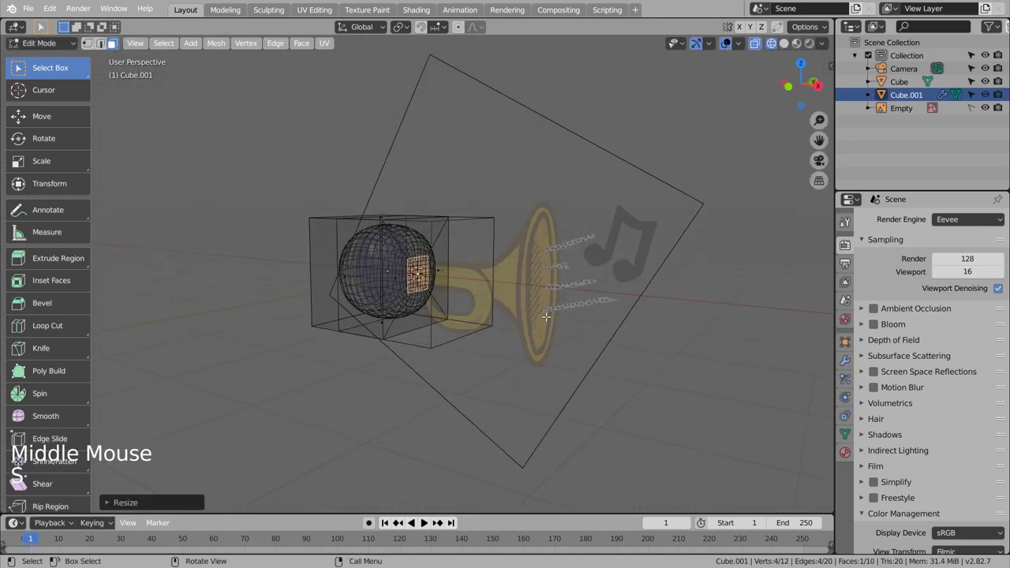
pyautogui.press('KP_1')
pyautogui.press('e')
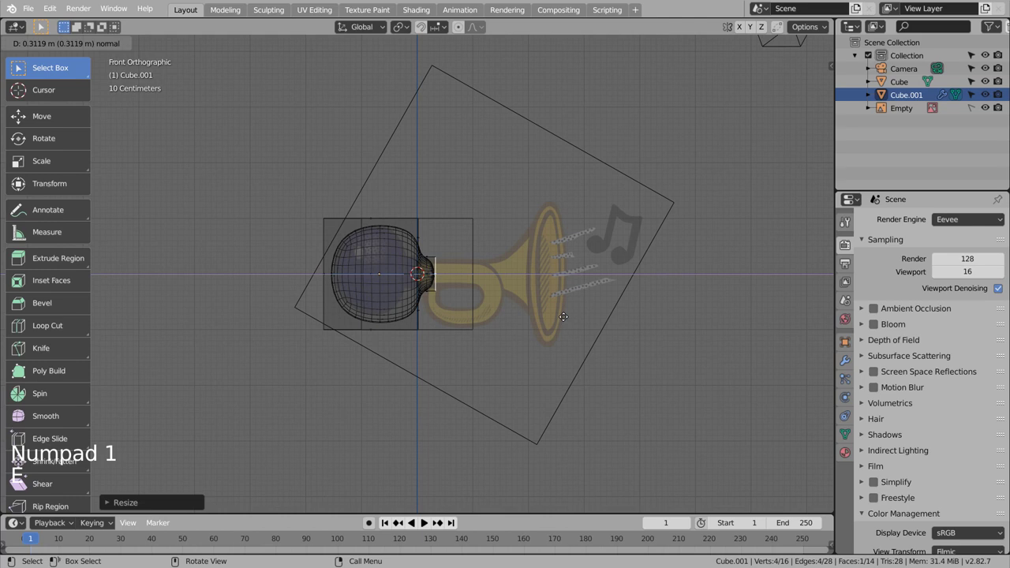
# Step: Add an edge loop around the neck, slide it along, and pull the bulb's flat side away
pyautogui.scroll(3)
pyautogui.press('ctrl+r')
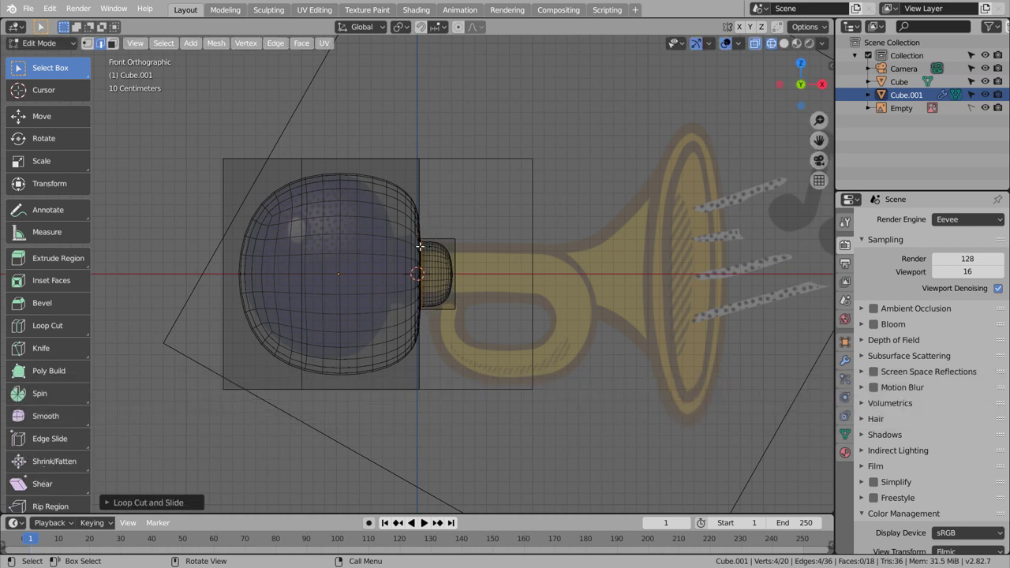
pyautogui.press('ctrl+r')
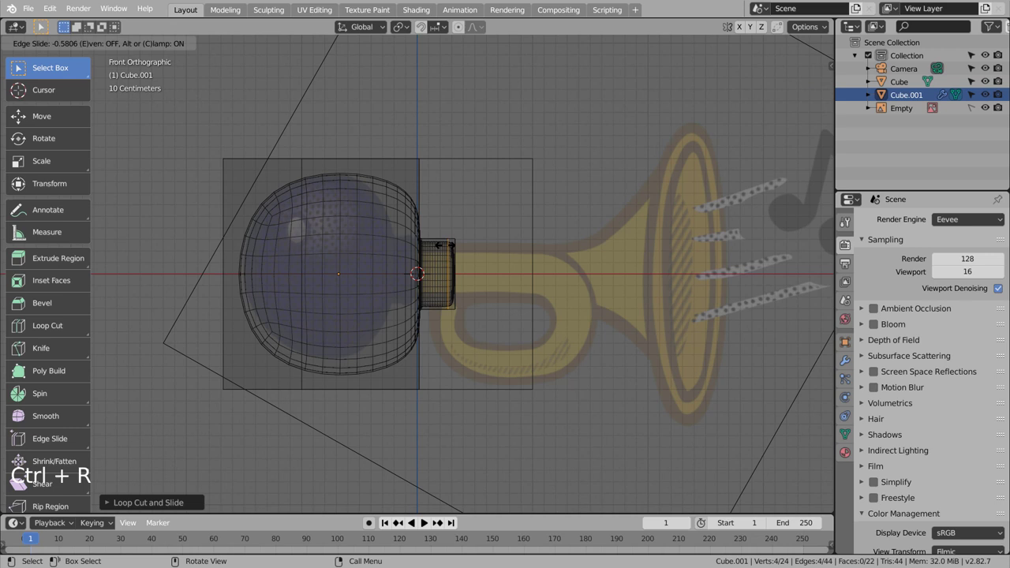
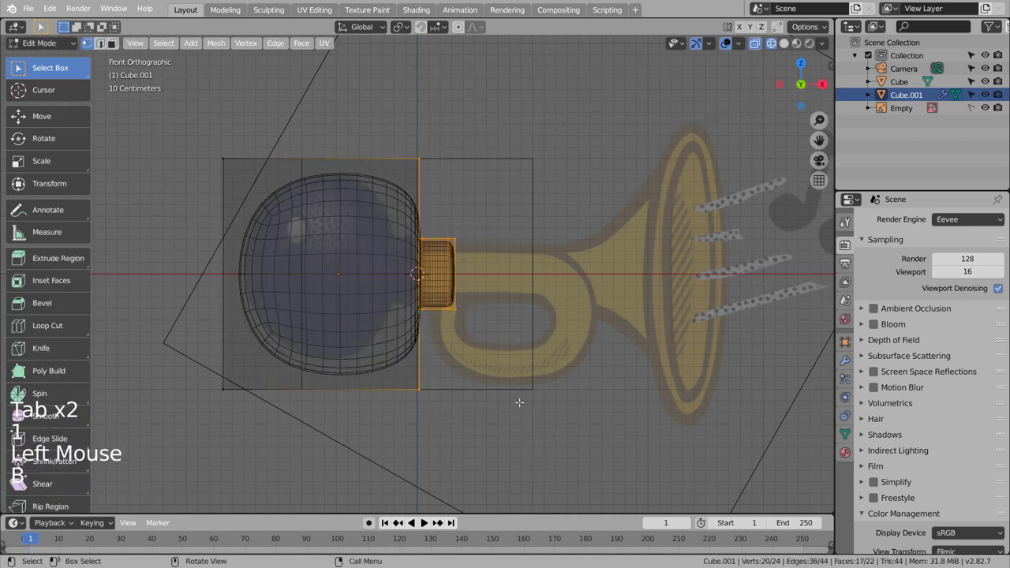
pyautogui.press('g')
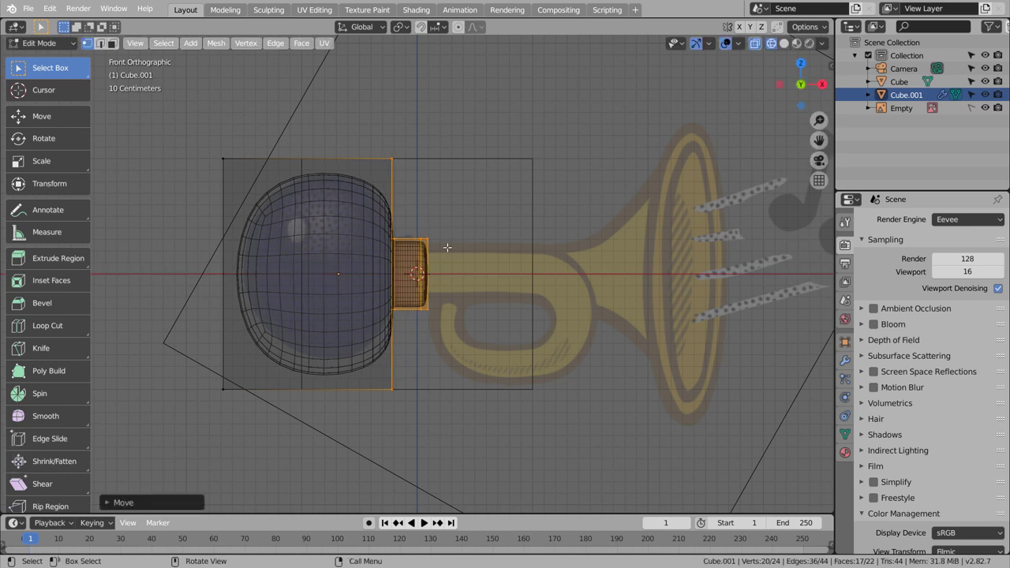
# Step: Scale the bulb's vertices along the vertical axis to slightly flatten it
pyautogui.press('Tab')
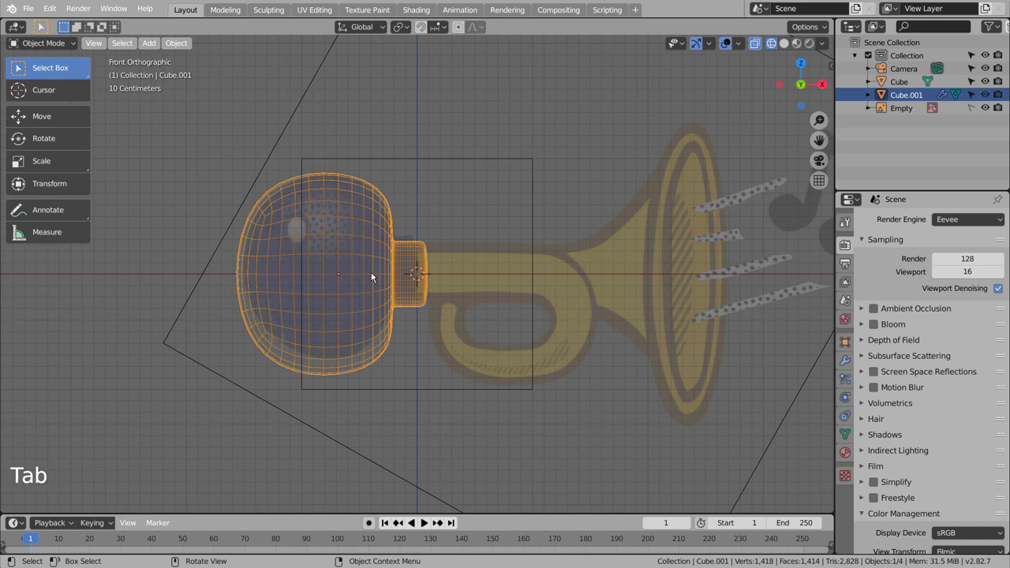
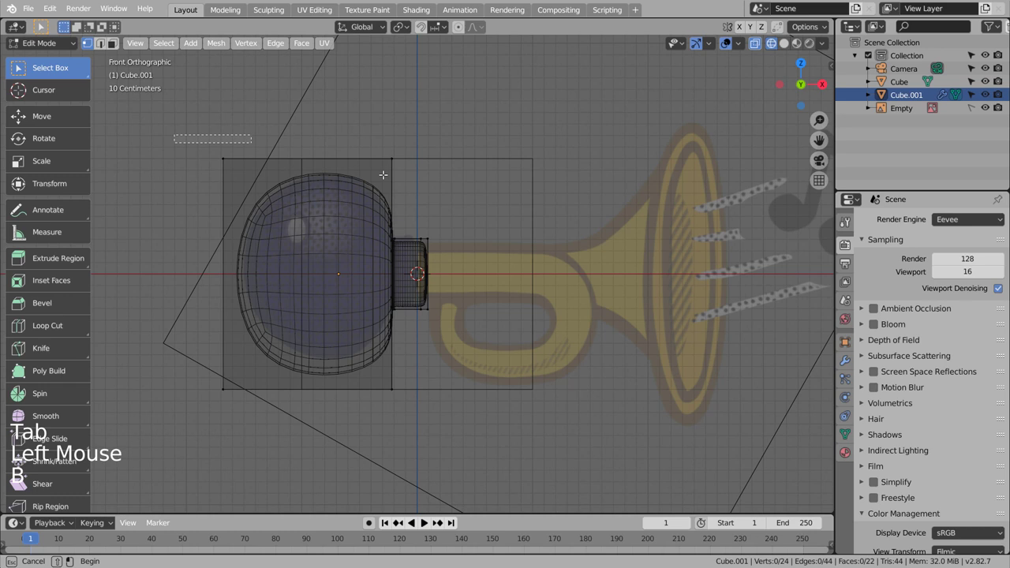
pyautogui.press('b')
pyautogui.press('g')
pyautogui.press('ctrl+z')
pyautogui.press('s')
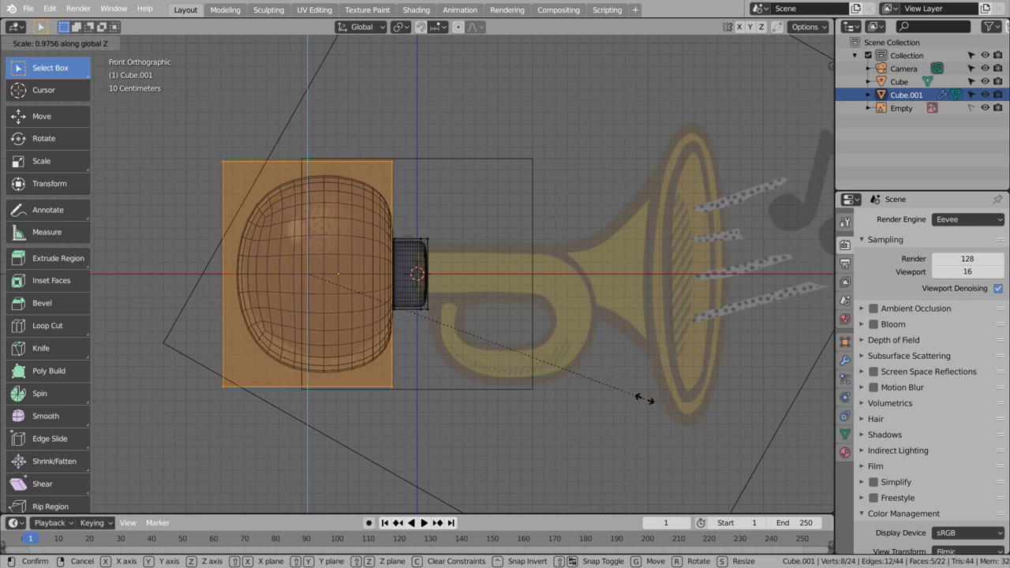
pyautogui.press('Tab')
pyautogui.click(543, 389)
# Step: Back in Object Mode, select the original default cube and delete it
pyautogui.middleClick(579, 384)
pyautogui.middleClick(560, 390)
pyautogui.press('shift+z')
pyautogui.click(539, 364)
pyautogui.press('x')
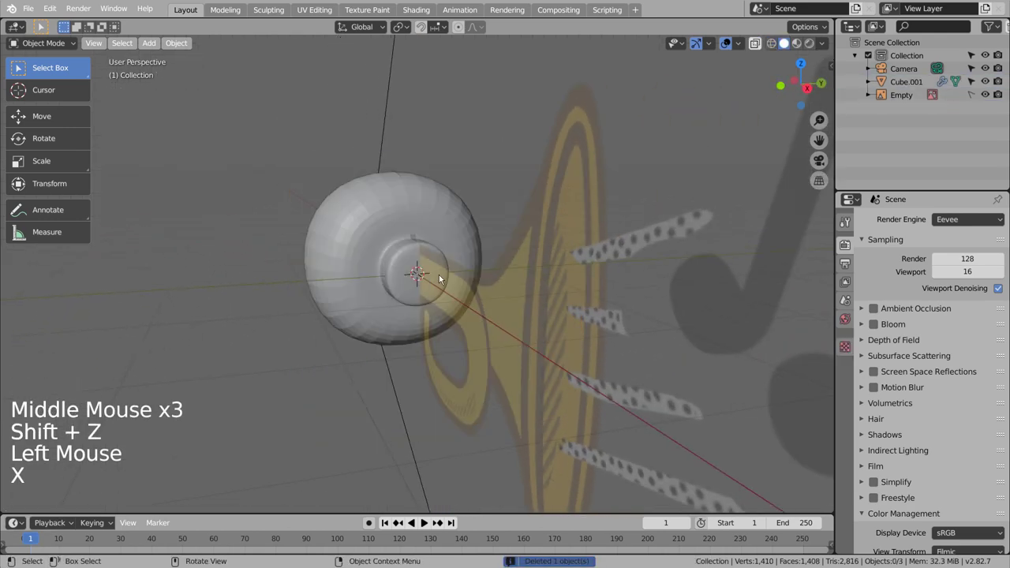
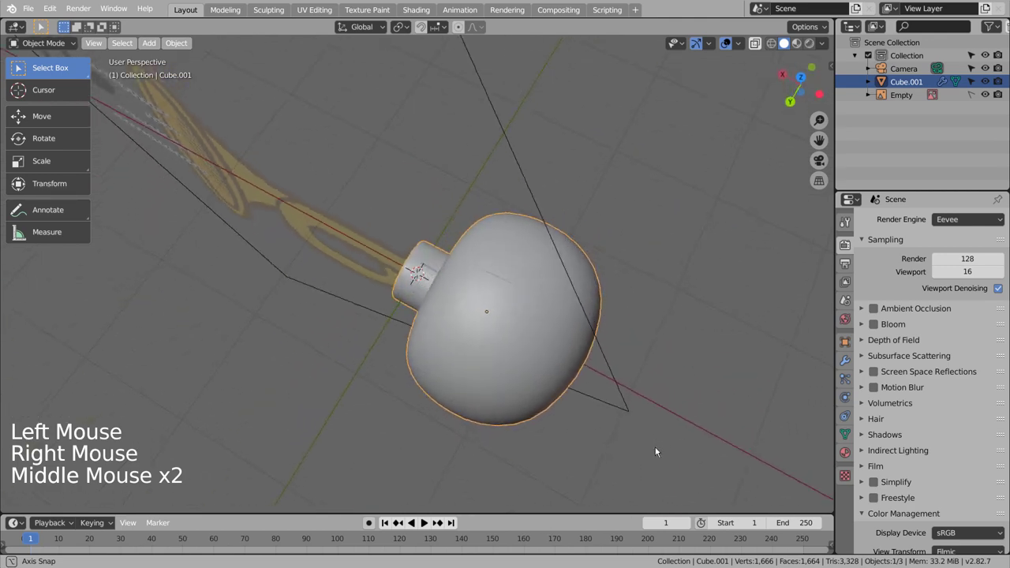
# Step: Add a curve at the bulb in Front view and extrude points along the tube and around the bottom of its loop
pyautogui.press('KP_1')
pyautogui.click(579, 350)
pyautogui.press('shift+a')
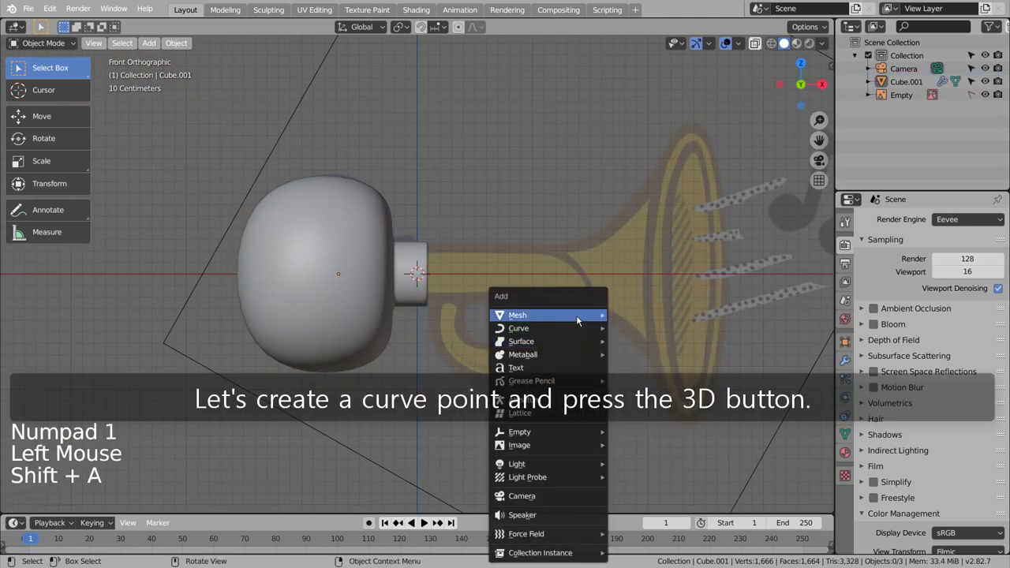
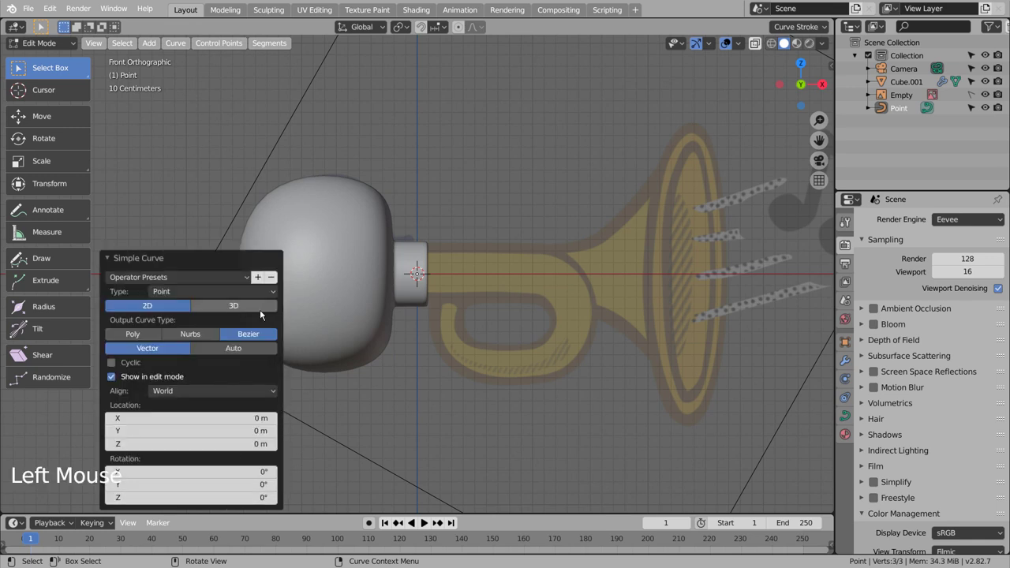
pyautogui.click(262, 309)
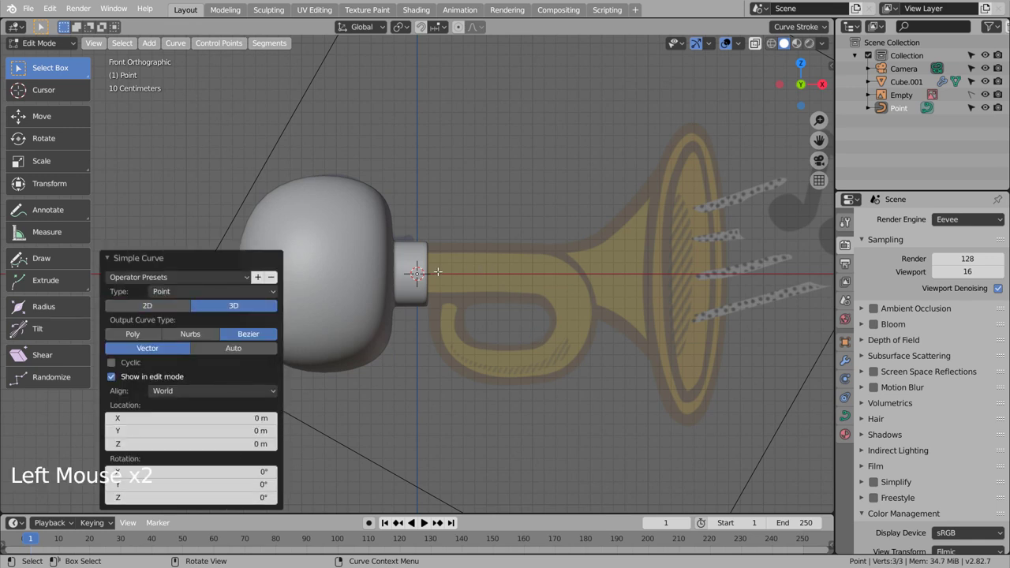
pyautogui.press('e')
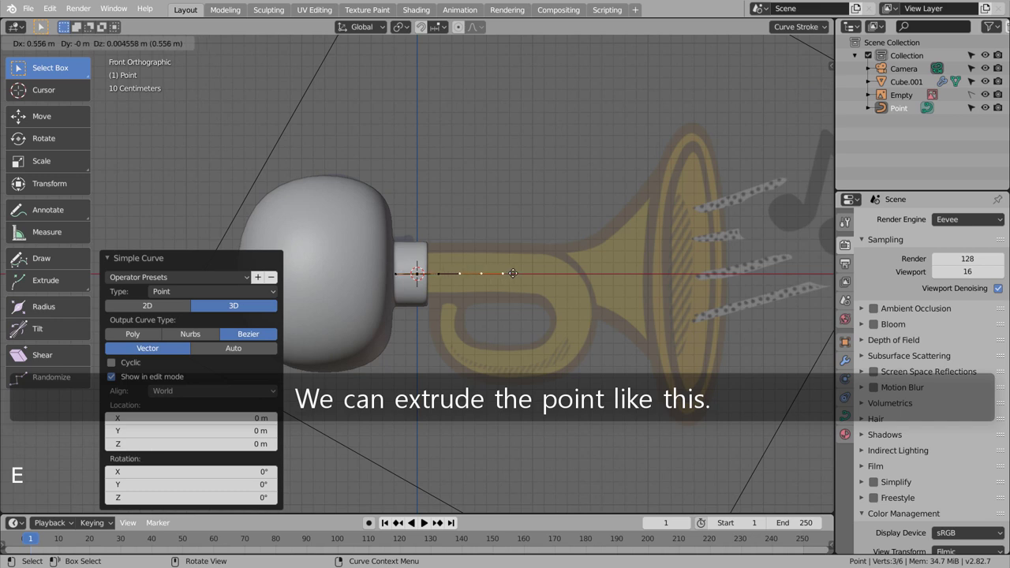
pyautogui.press('e')
pyautogui.press('e')
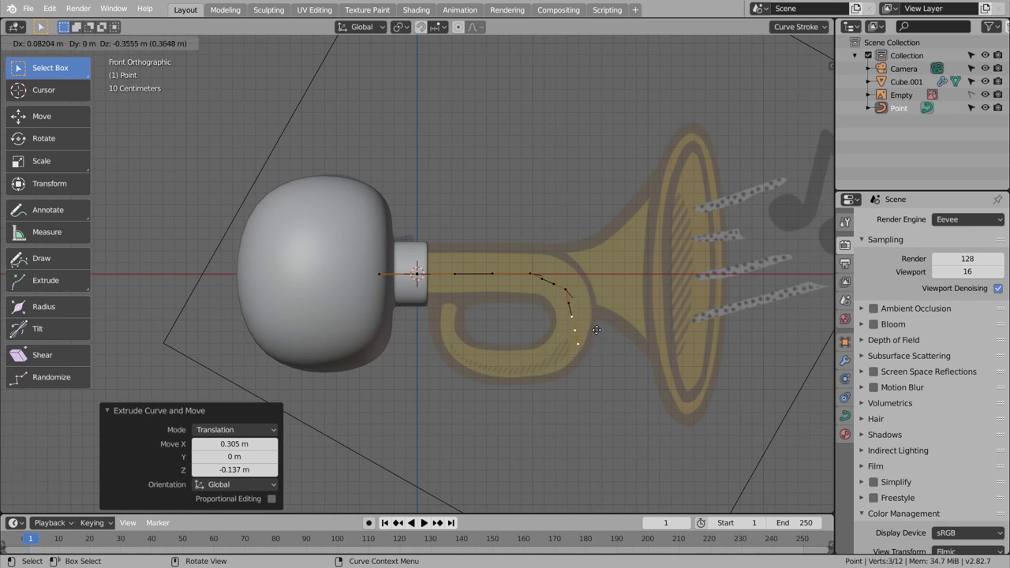
pyautogui.press('e')
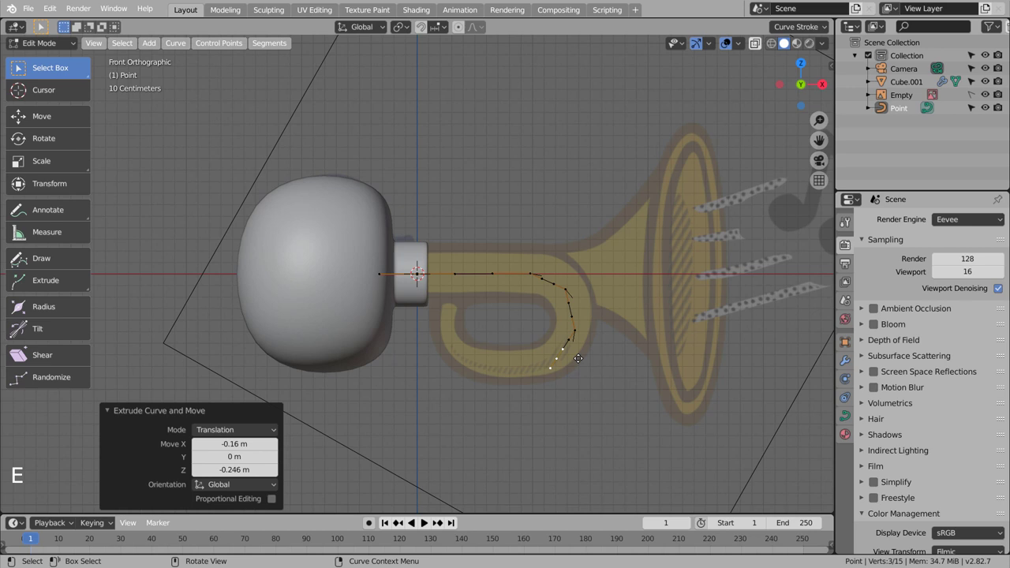
pyautogui.press('e')
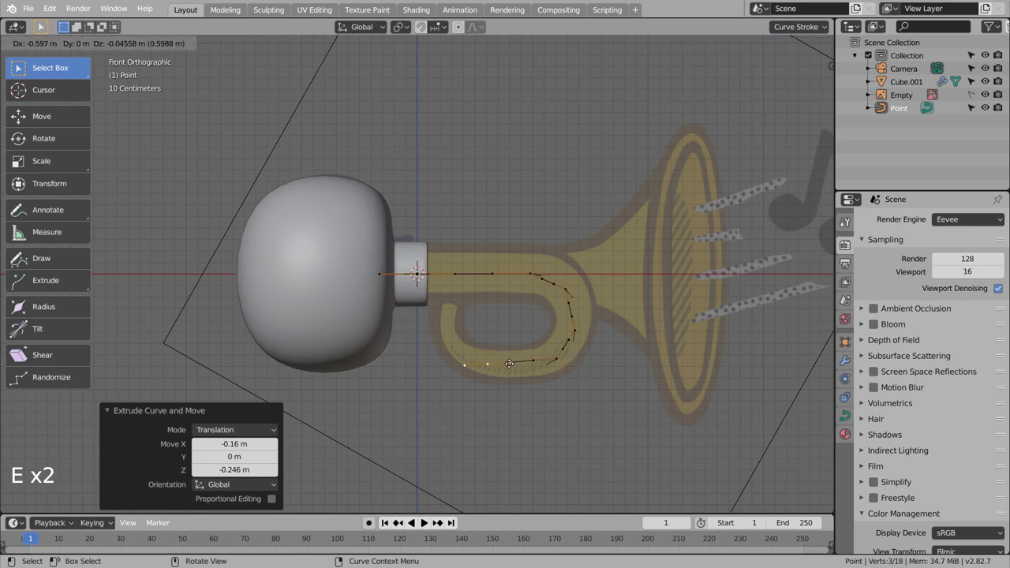
pyautogui.press('e')
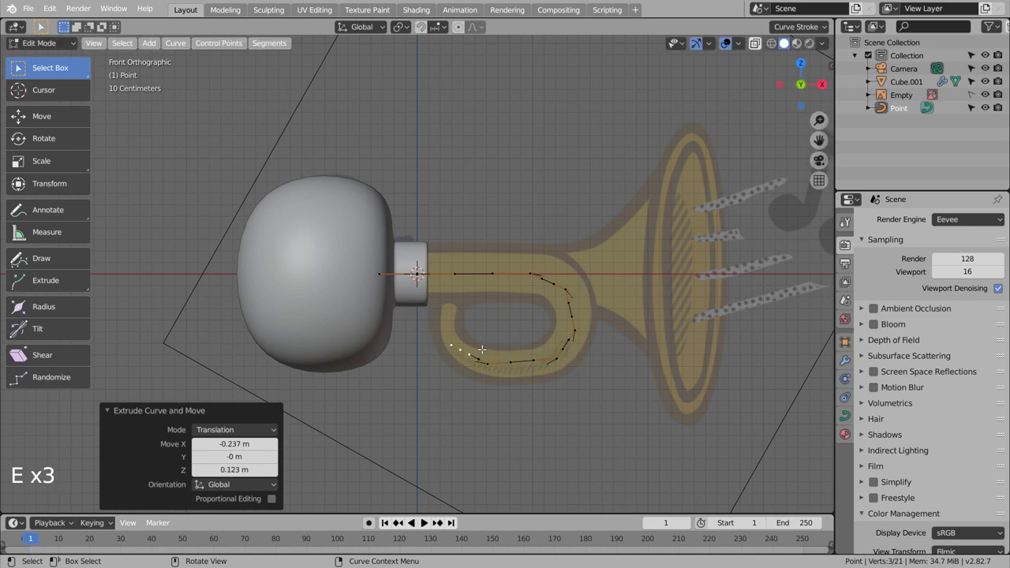
# Step: Check the path from the top view, then continue extruding points up the loop and straight toward the bell
pyautogui.press('KP_7')
pyautogui.press('g')
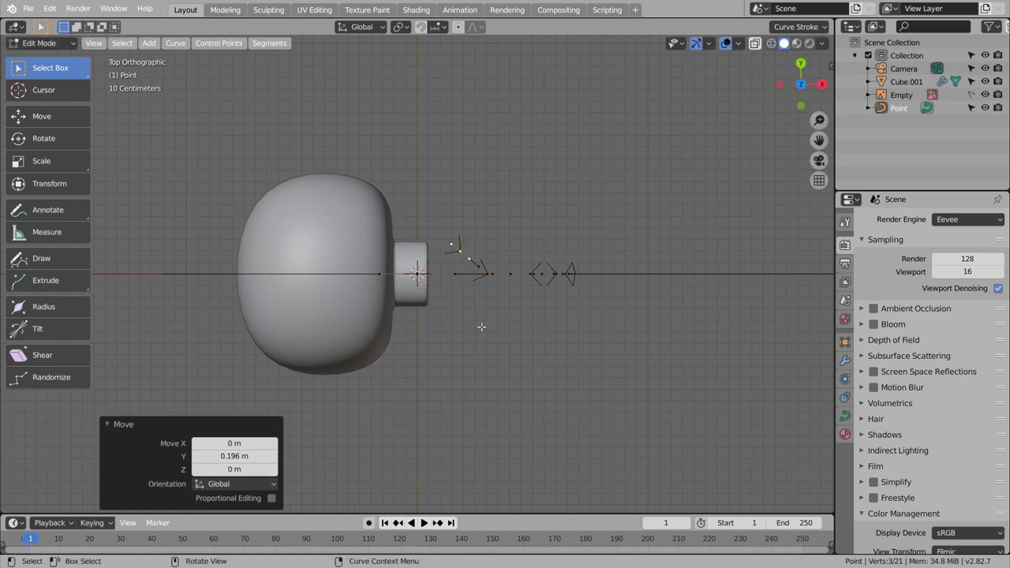
pyautogui.press('KP_1')
pyautogui.press('e')
pyautogui.press('e')
pyautogui.press('e')
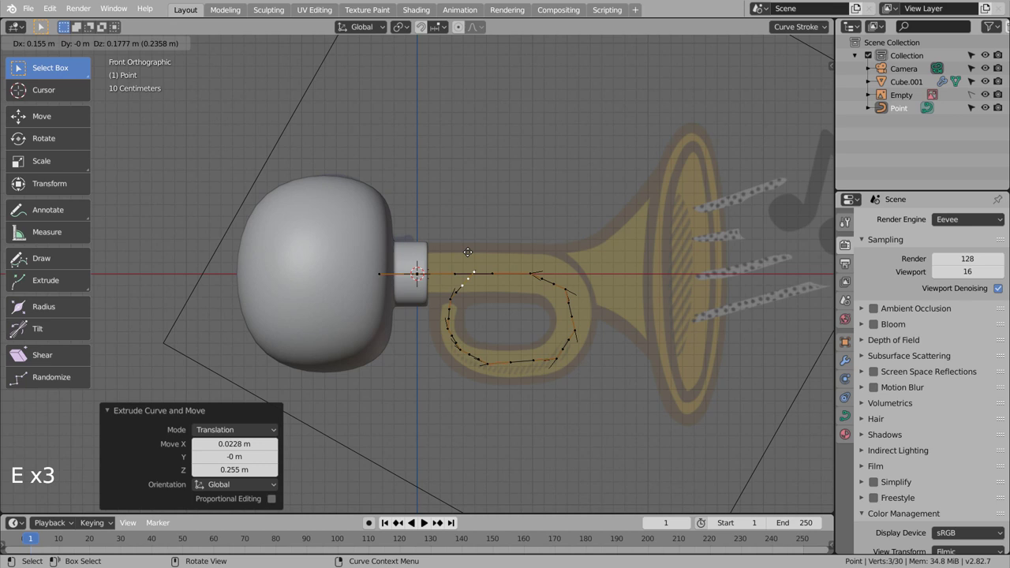
pyautogui.press('KP_7')
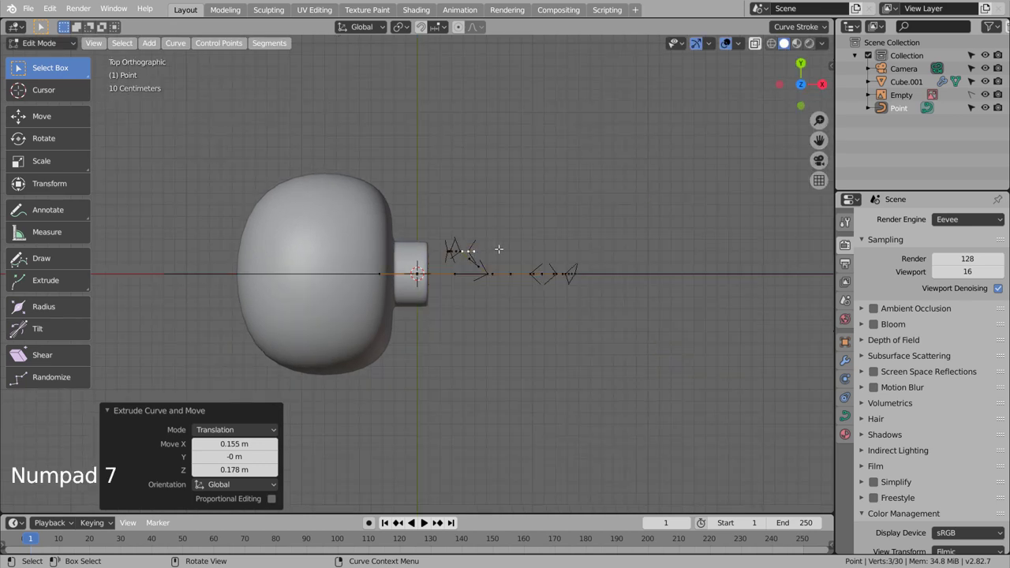
pyautogui.press('KP_1')
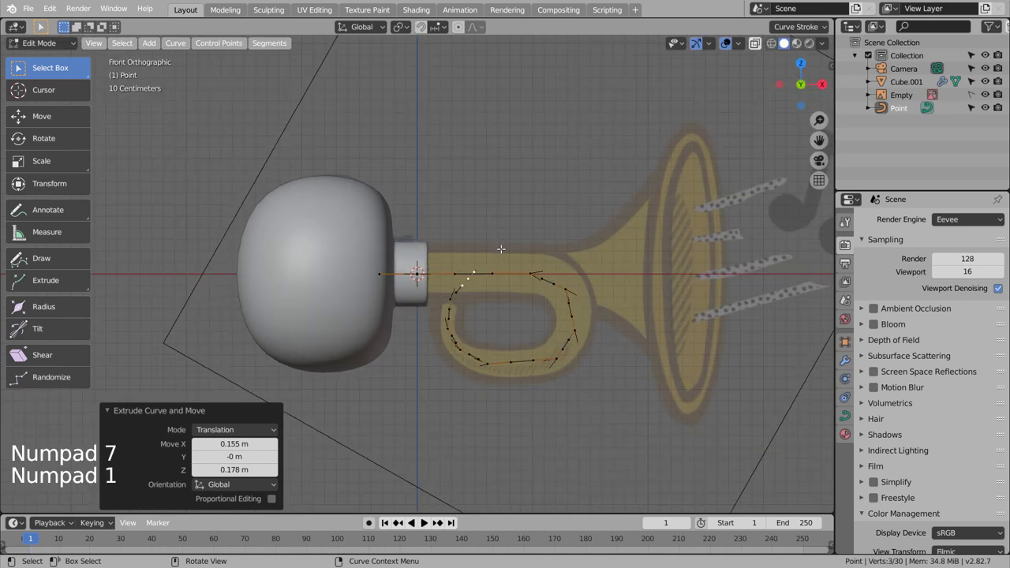
pyautogui.press('e')
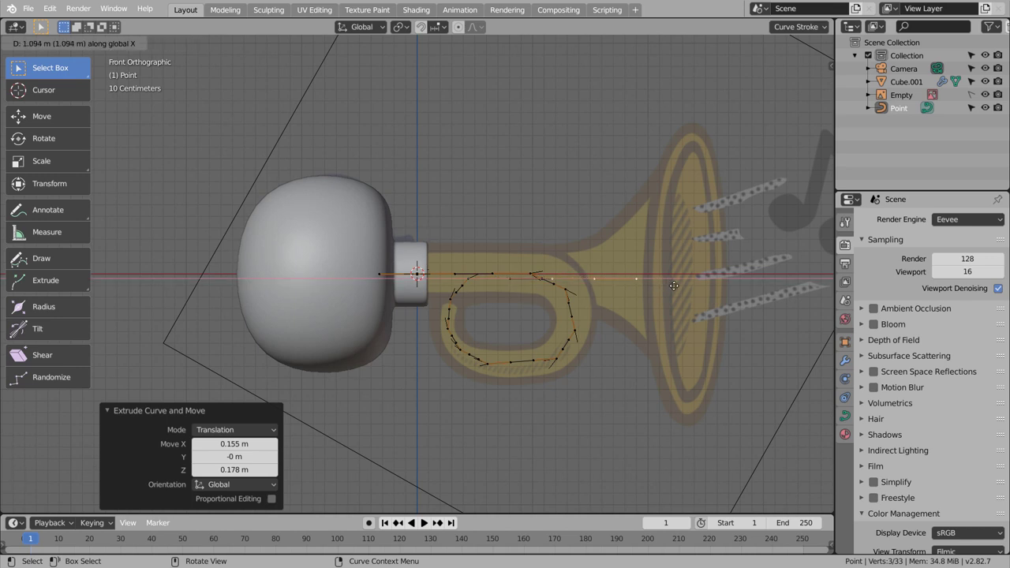
pyautogui.press('e')
pyautogui.press('e')
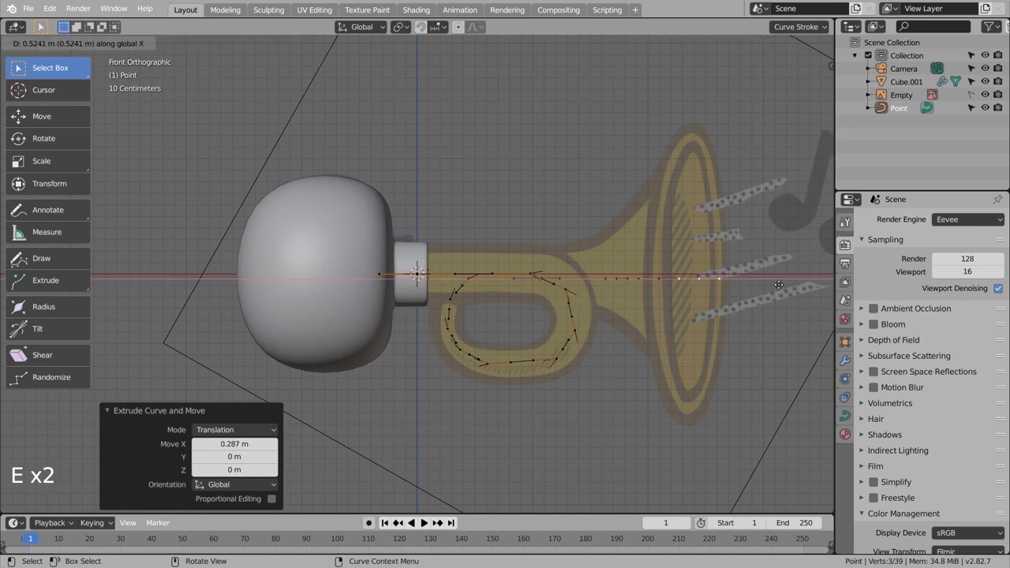
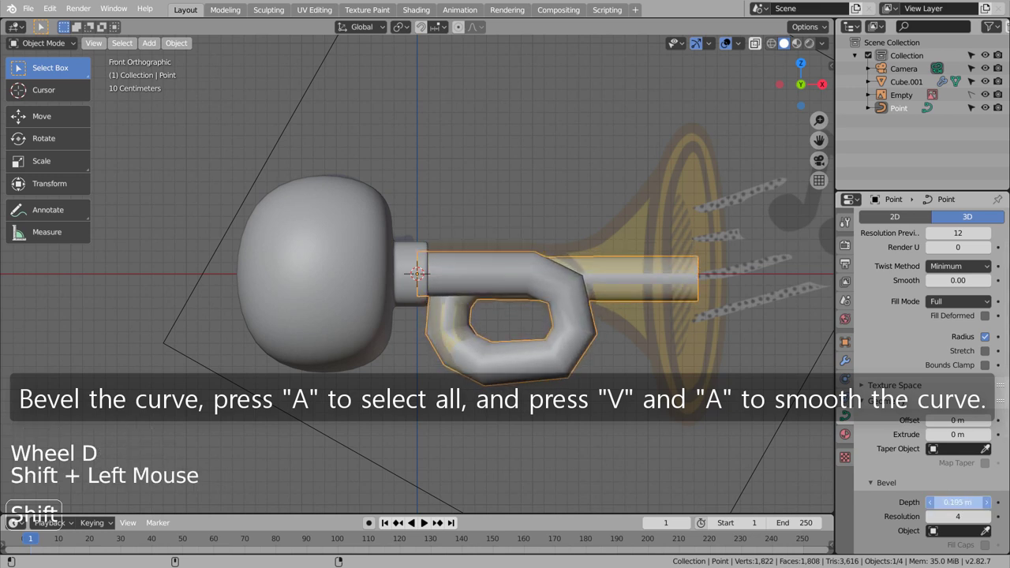
# Step: Select every curve point and set Automatic handles so the thick tube bends smoothly
pyautogui.press('Tab')
pyautogui.press('a')
pyautogui.press('v')
pyautogui.press('Tab')
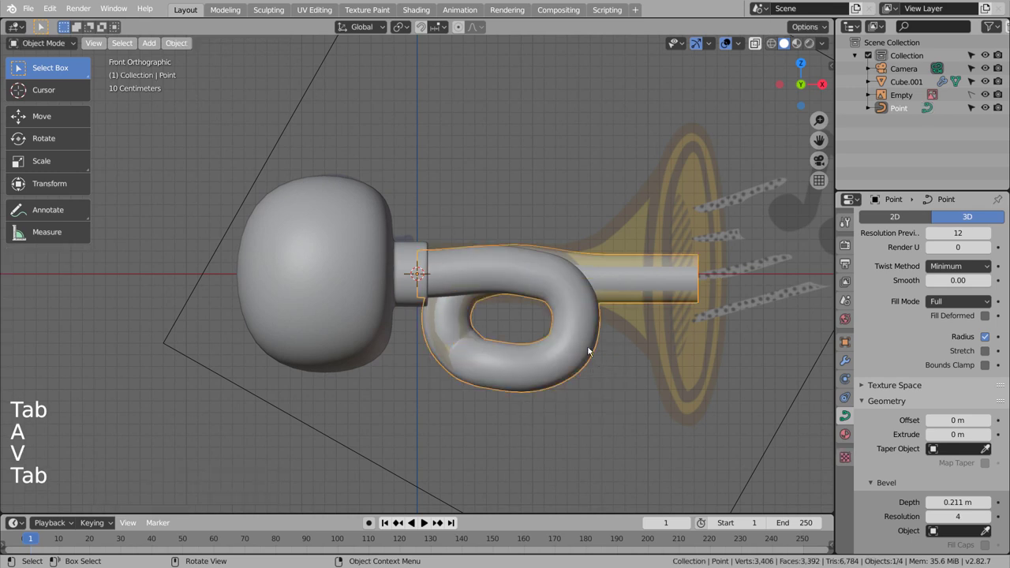
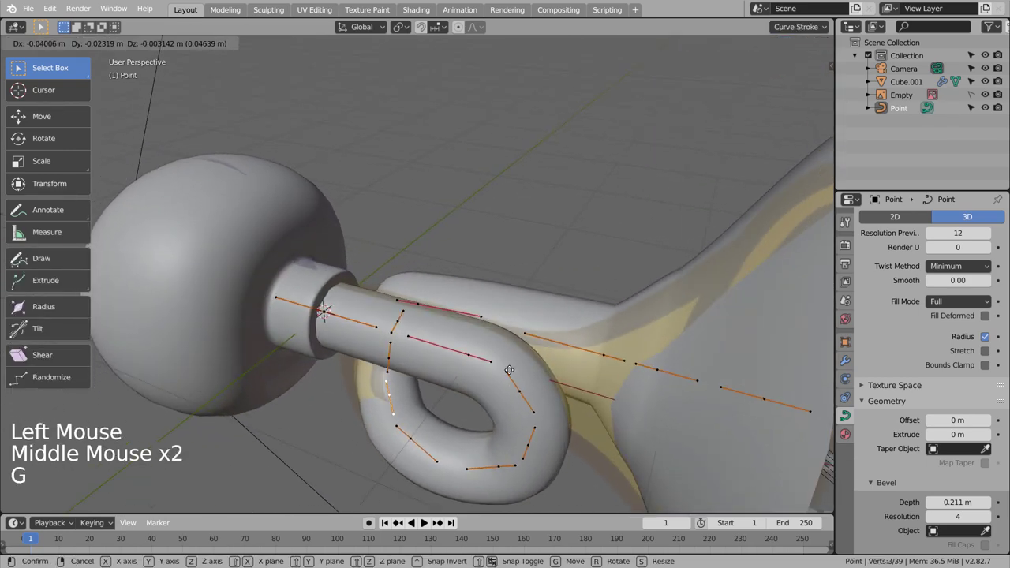
# Step: Inspect the horn from several sides, convert the tube curve to a mesh, and begin editing it
pyautogui.press('Tab')
pyautogui.middleClick(495, 396)
pyautogui.middleClick(520, 380)
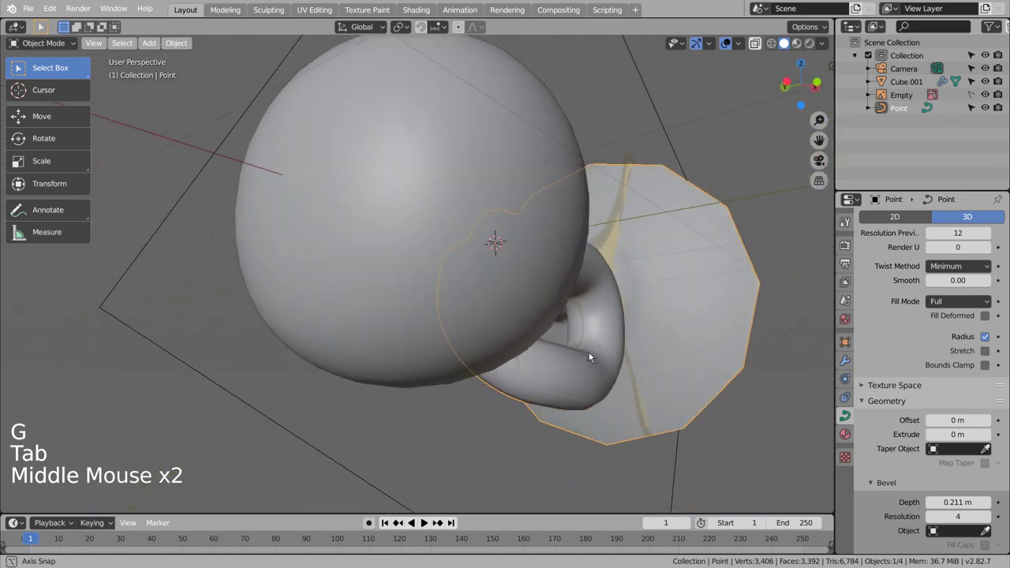
pyautogui.scroll(-3)
pyautogui.middleClick(666, 333)
pyautogui.middleClick(621, 337)
pyautogui.middleClick(592, 330)
pyautogui.middleClick(594, 328)
pyautogui.middleClick(598, 308)
pyautogui.middleClick(533, 300)
pyautogui.click(548, 264)
pyautogui.rightClick(440, 296)
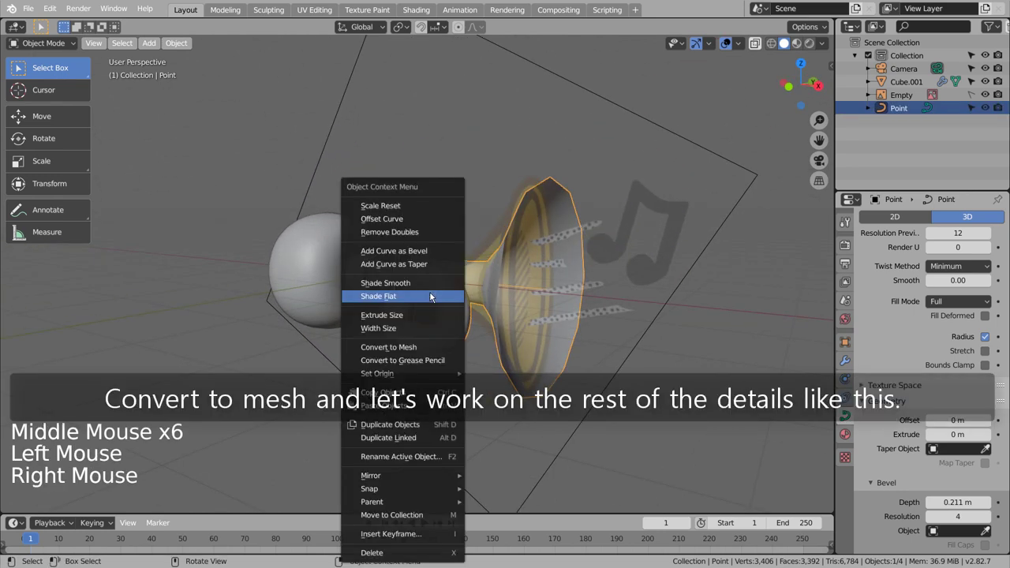
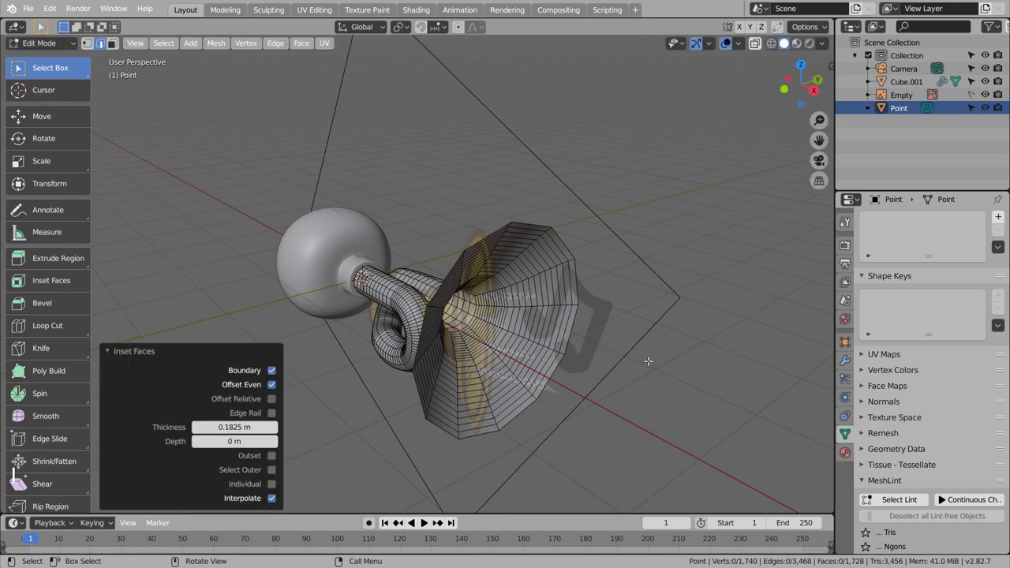
pyautogui.press('ctrl+z')
# Step: Resize the bell's end ring and extrude it inward to give the rim thickness
pyautogui.press('e')
pyautogui.press('s')
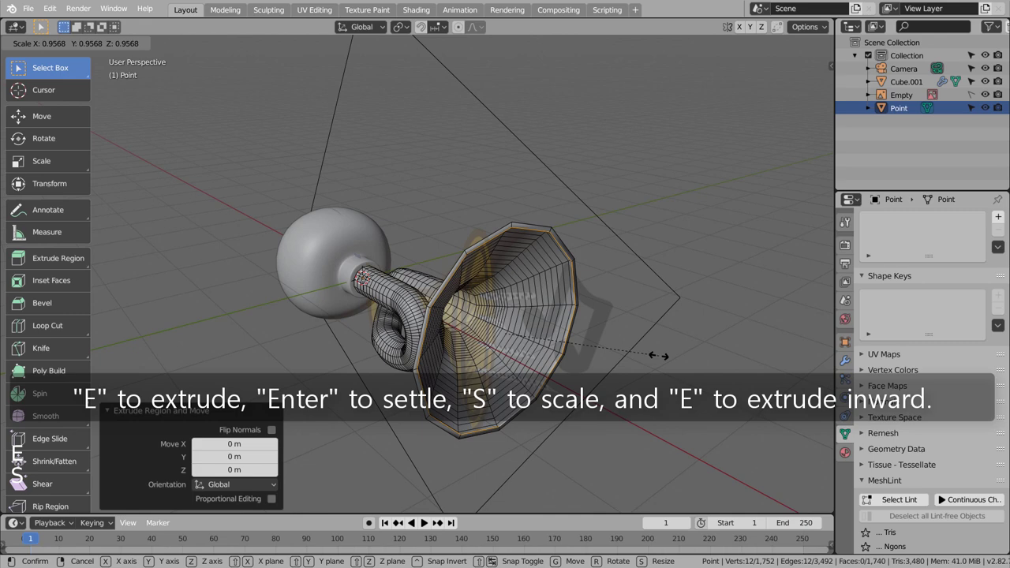
pyautogui.press('KP_1')
pyautogui.press('shift+z')
pyautogui.scroll(3)
pyautogui.press('e')
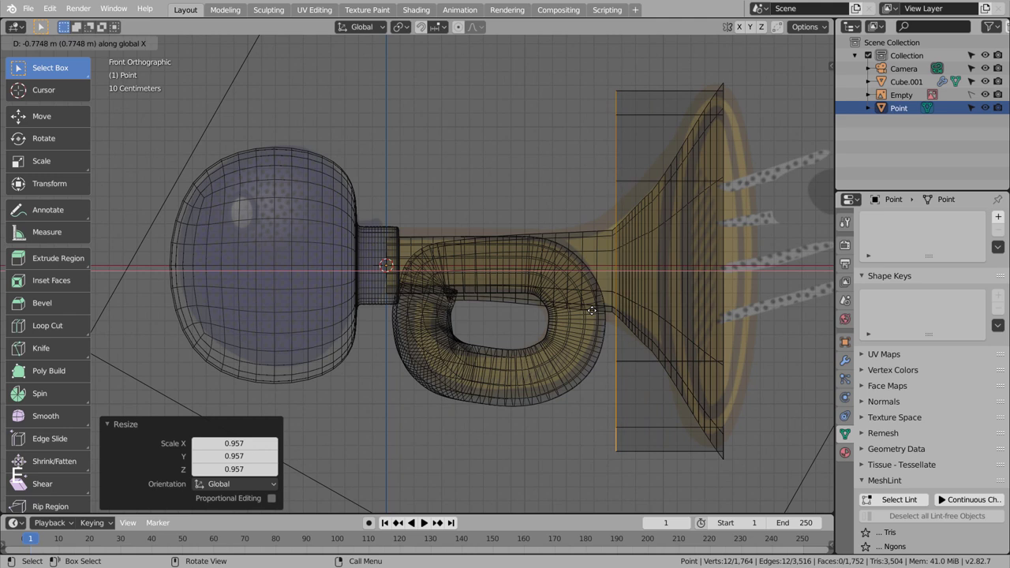
pyautogui.press('s')
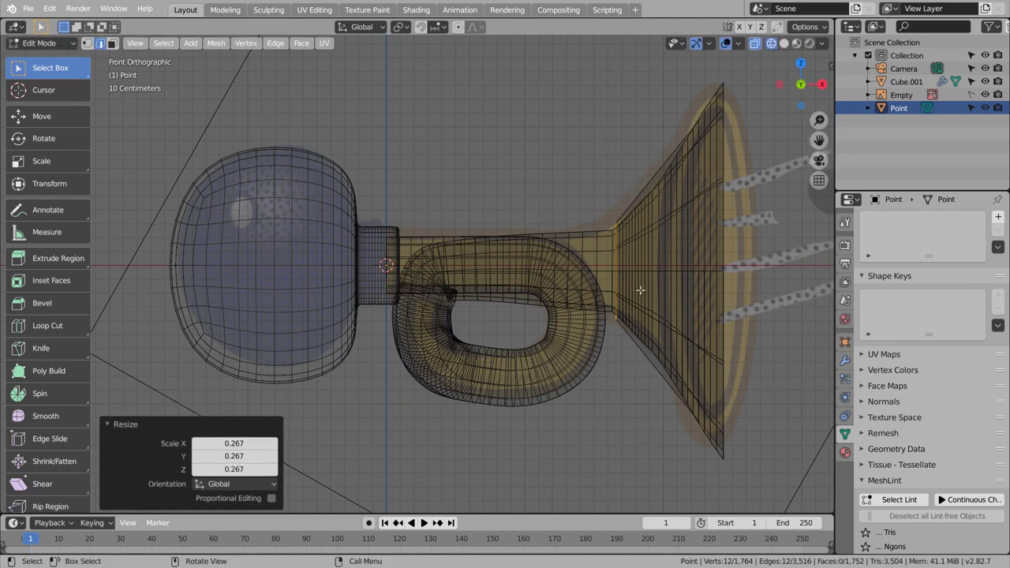
# Step: Move and enlarge the bell ring into a wide flare, push the inner ring back into the bell, and exit editing
pyautogui.press('g')
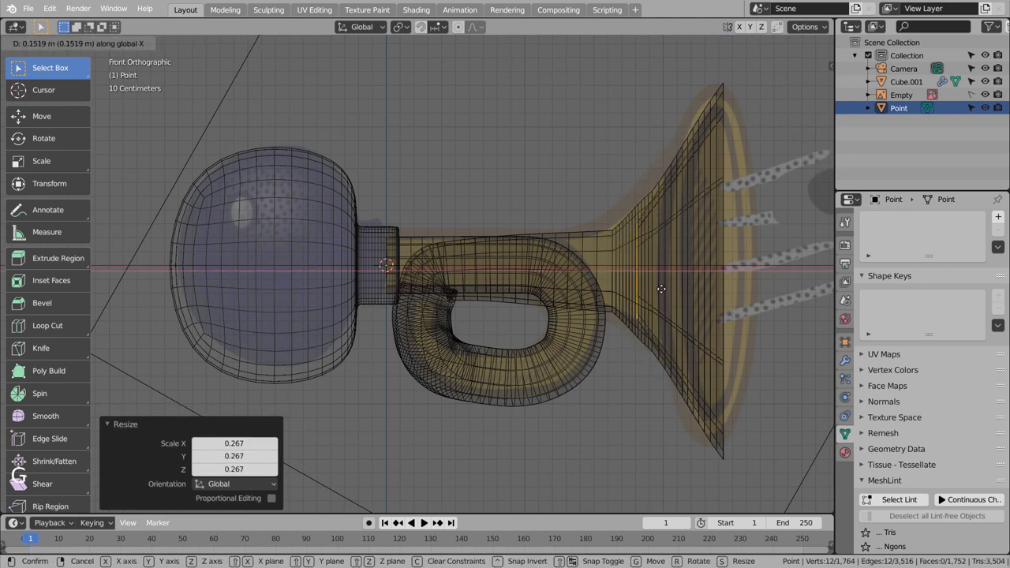
pyautogui.press('s')
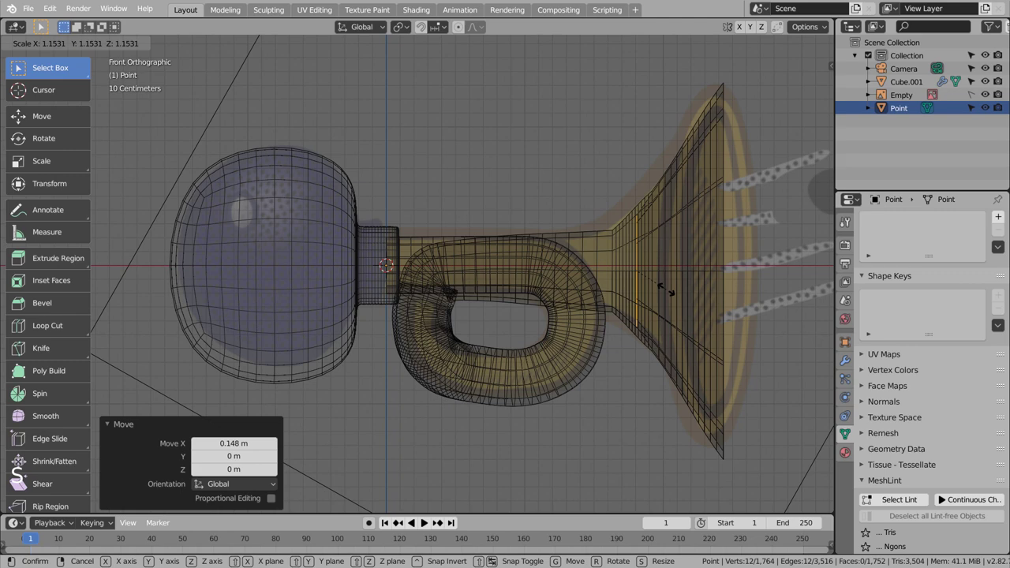
pyautogui.press('e')
pyautogui.press('s')
pyautogui.press('e')
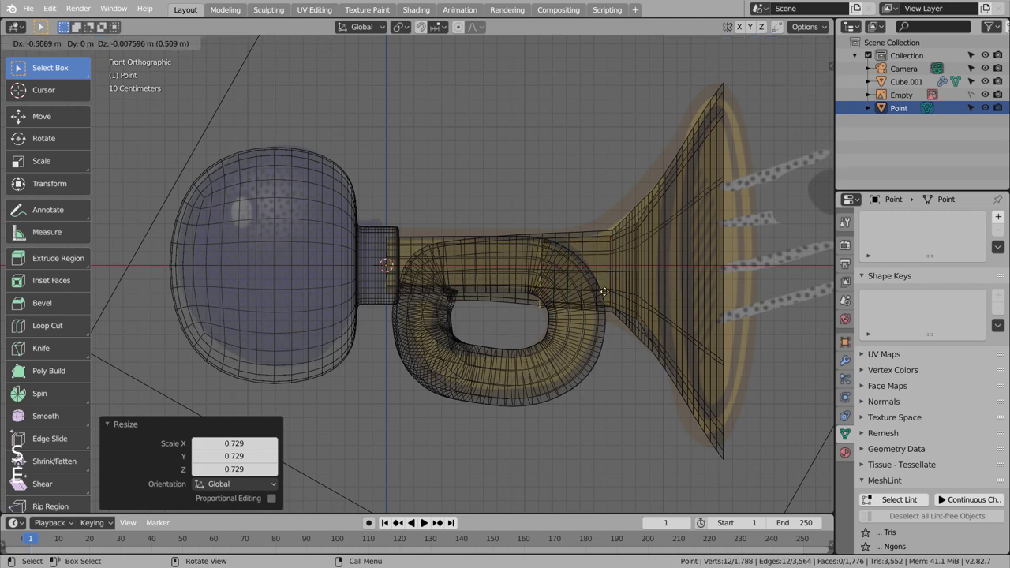
pyautogui.press('s')
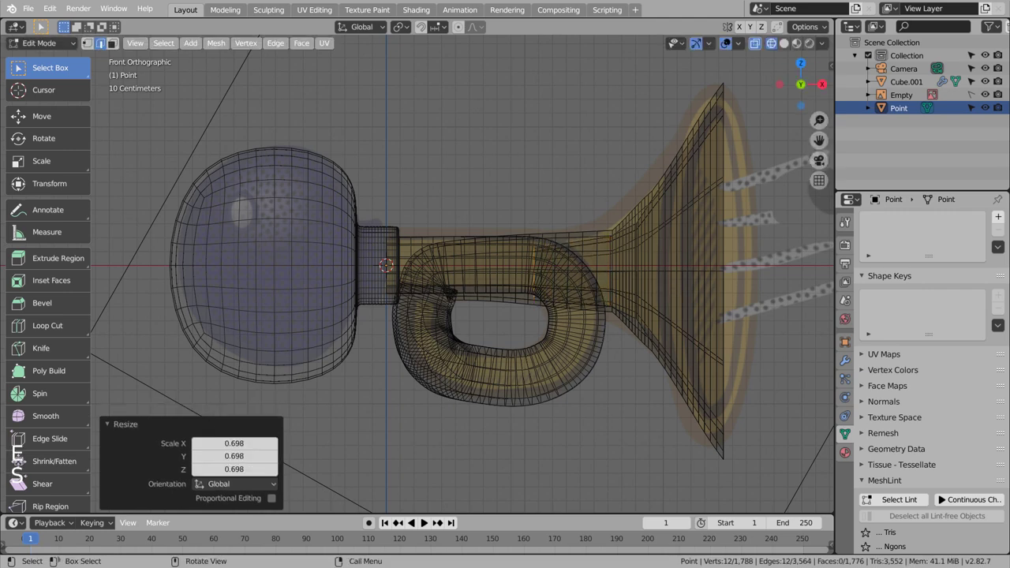
pyautogui.press('g')
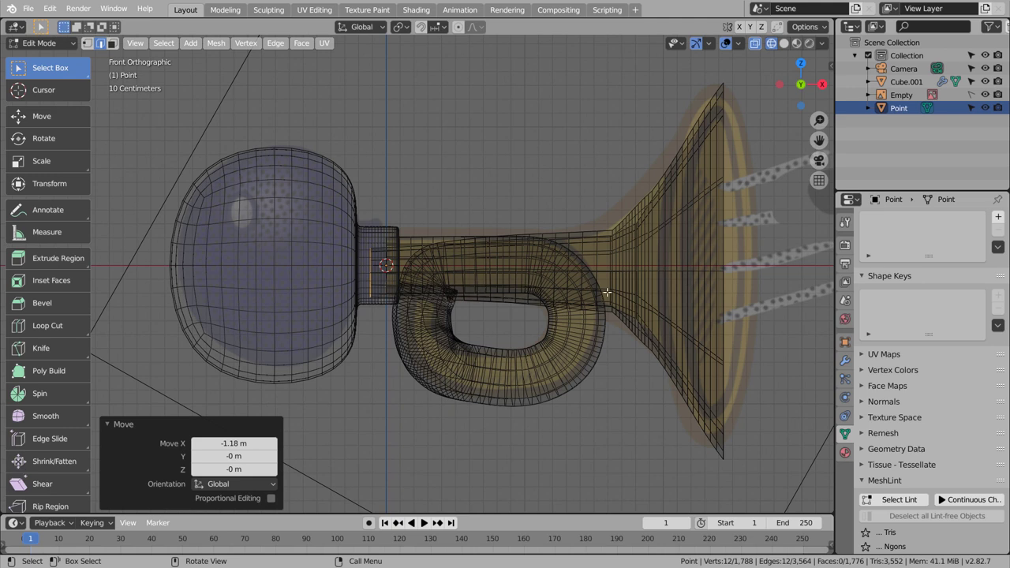
pyautogui.press('g')
pyautogui.press('shift+z')
pyautogui.press('Tab')
# Step: Add a Subdivision Surface modifier to the horn mesh and orbit to its open tube end
pyautogui.middleClick(670, 296)
pyautogui.scroll(-3)
pyautogui.click(600, 298)
pyautogui.scroll(-3)
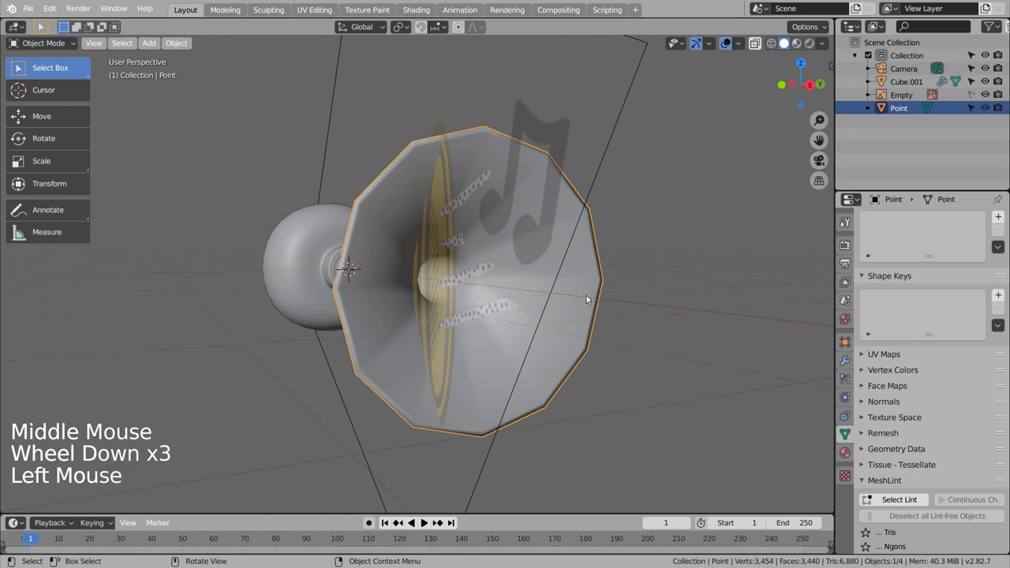
pyautogui.press('ctrl+1')
pyautogui.middleClick(510, 320)
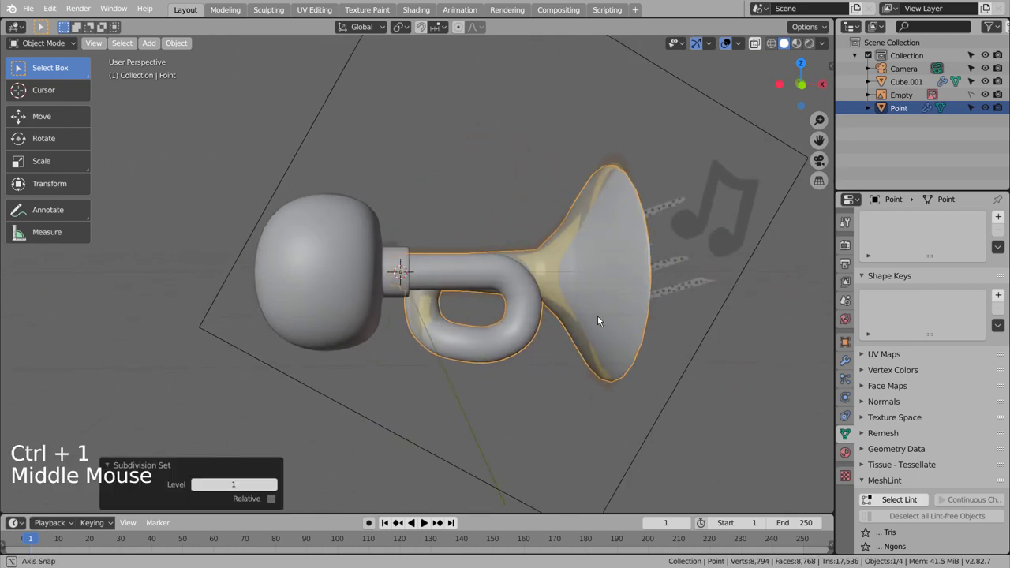
pyautogui.middleClick(595, 358)
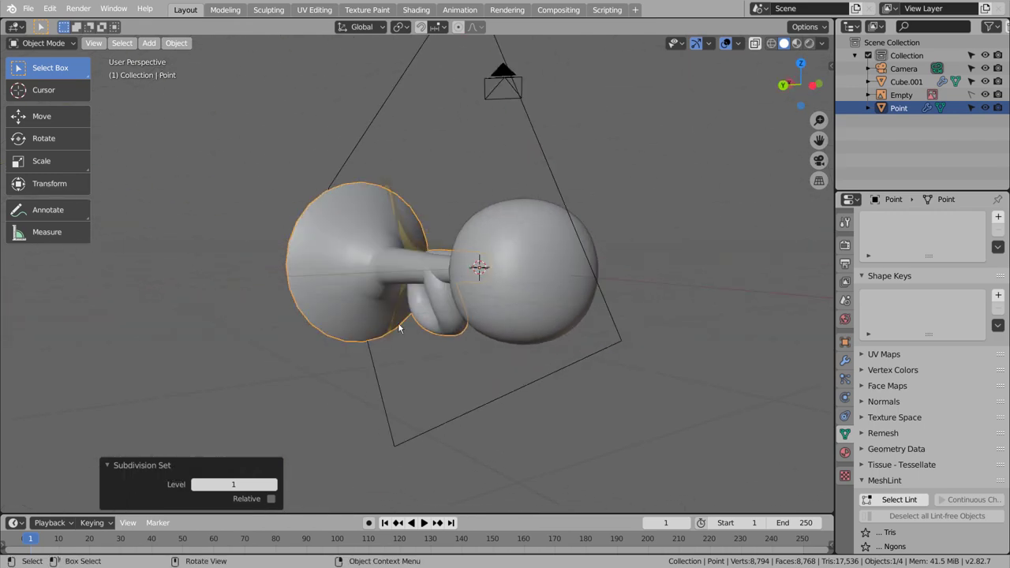
pyautogui.scroll(3)
pyautogui.middleClick(605, 295)
pyautogui.middleClick(632, 298)
# Step: Extrude the tube's open end ring back into the bulb's neck and check the joint in wireframe
pyautogui.press('ctrl+z')
pyautogui.press('Tab')
pyautogui.press('g')
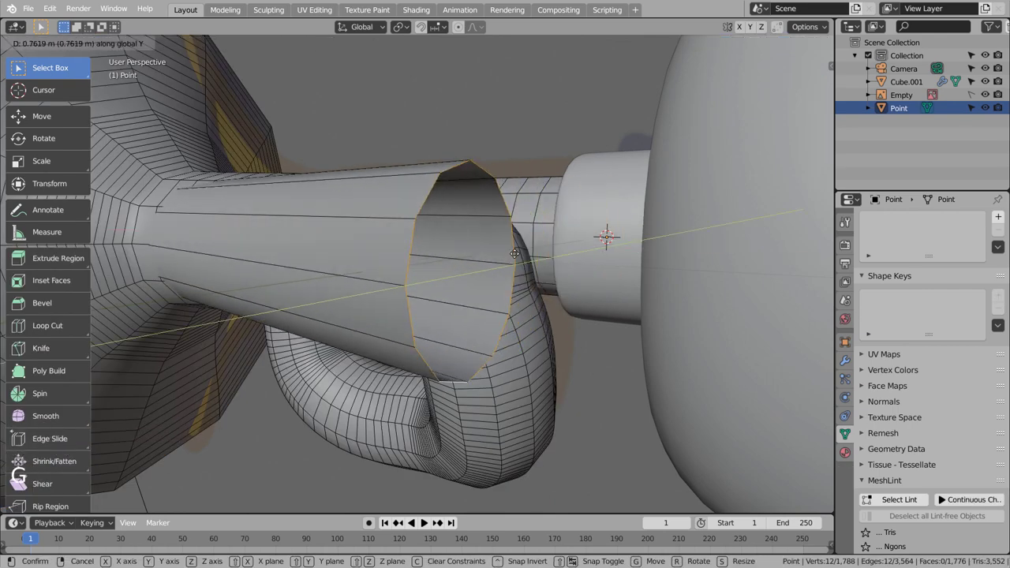
pyautogui.press('Tab')
pyautogui.middleClick(434, 273)
pyautogui.scroll(-3)
pyautogui.press('f')
pyautogui.press('shift+z')
pyautogui.middleClick(632, 297)
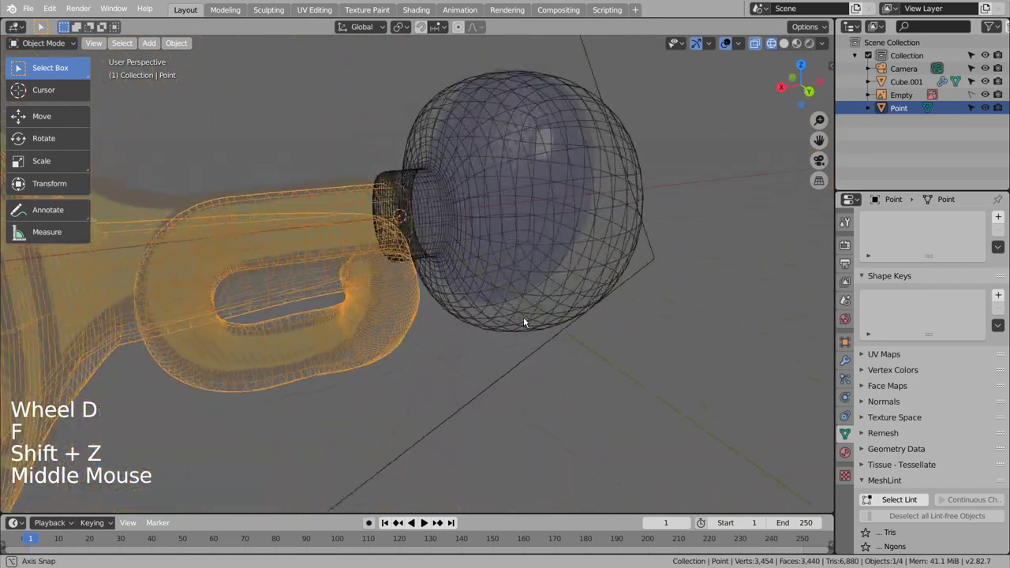
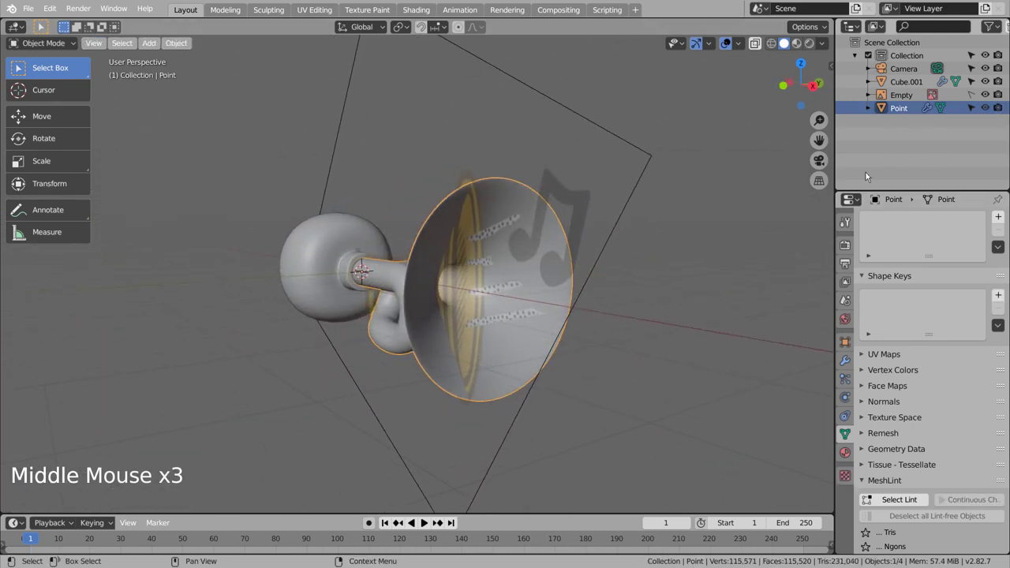
# Step: Add a cube in front view and shrink and stretch it into a thin sound-line bar beside the bell
pyautogui.middleClick(628, 331)
pyautogui.middleClick(663, 335)
pyautogui.press('KP_1')
pyautogui.click(662, 334)
pyautogui.press('shift+a')
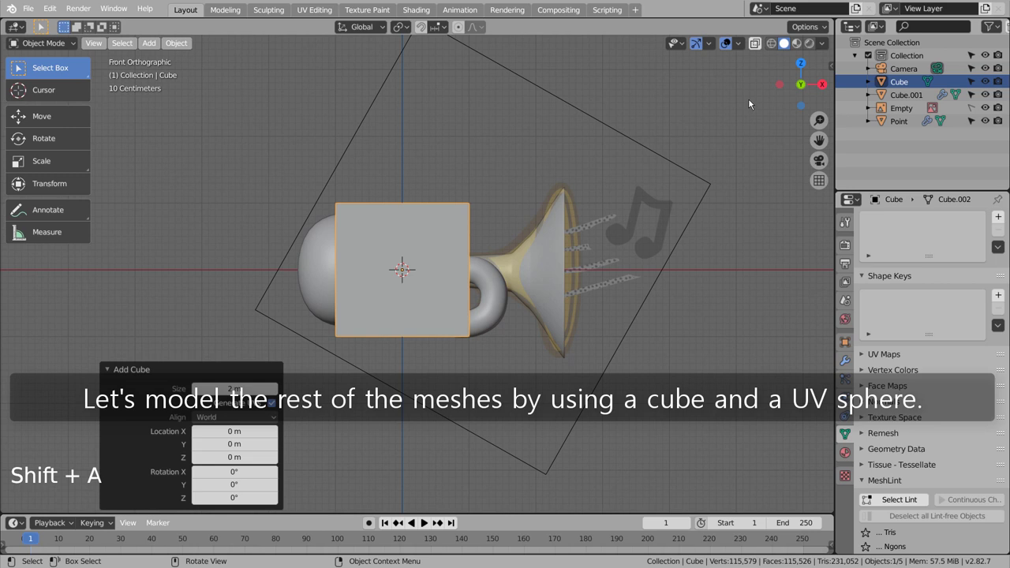
pyautogui.press('s')
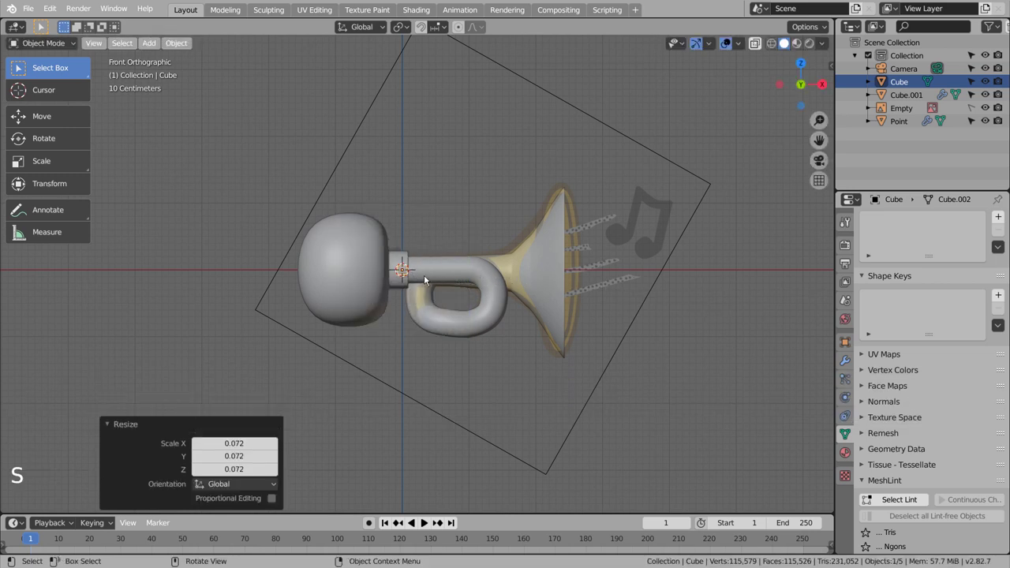
pyautogui.press('s')
pyautogui.press('s')
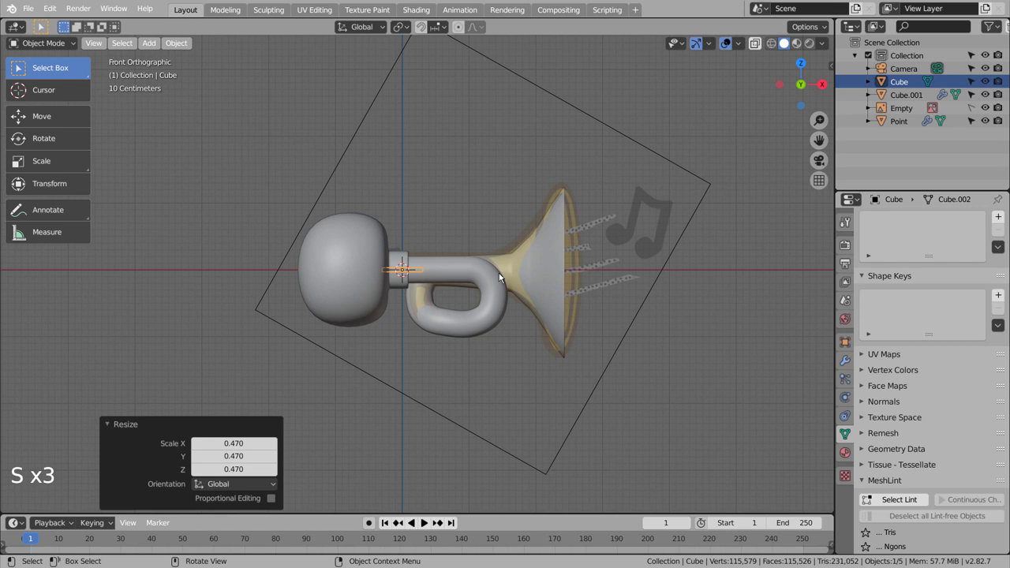
pyautogui.press('g')
pyautogui.press('r')
pyautogui.press('g')
pyautogui.press('s')
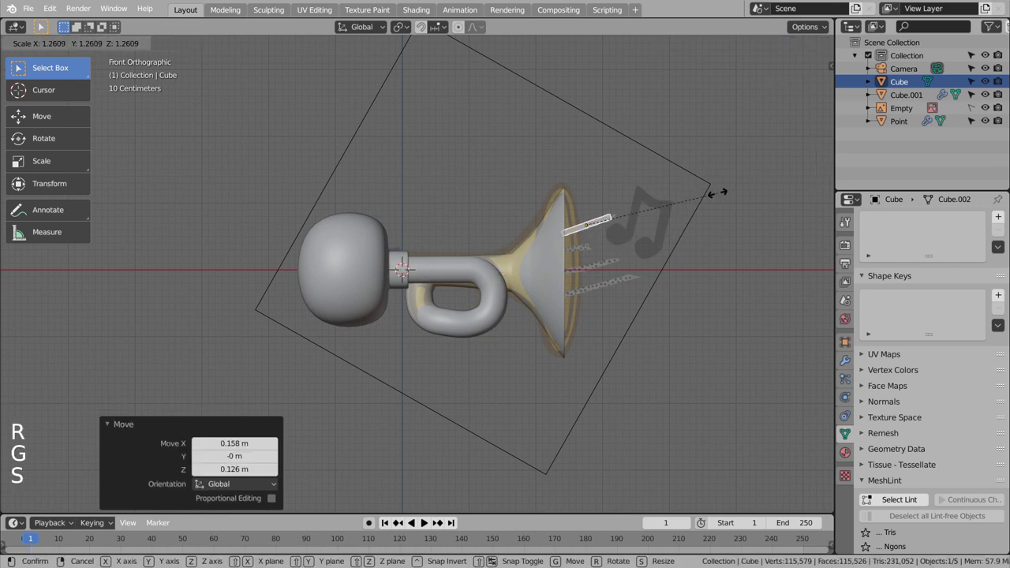
pyautogui.press('s')
pyautogui.press('s')
# Step: Duplicate the bar three times and rotate the copies so four sound lines fan out from the bell
pyautogui.press('shift+d')
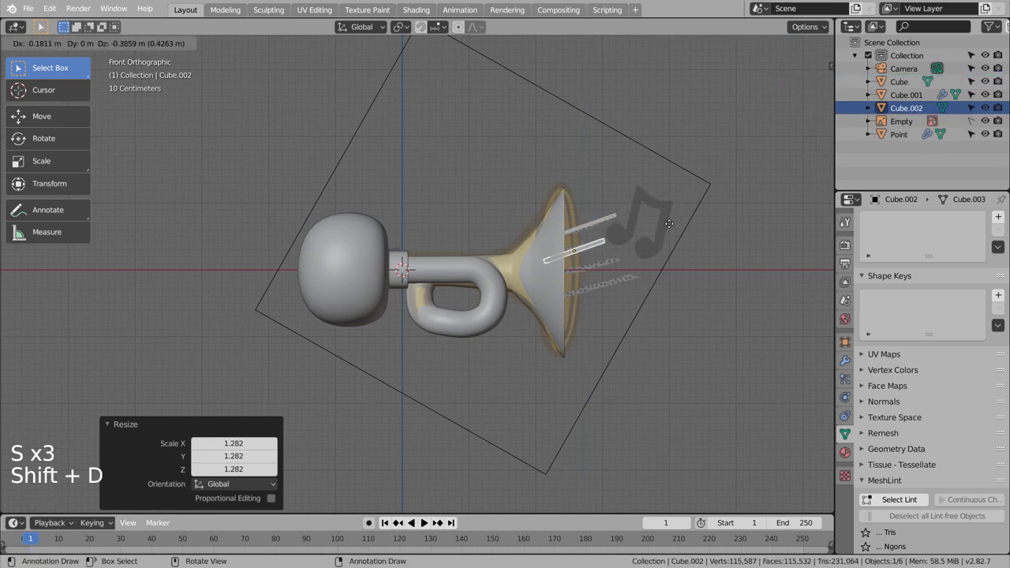
pyautogui.press('r')
pyautogui.press('shift+d')
pyautogui.press('r')
pyautogui.press('shift+d')
pyautogui.press('r')
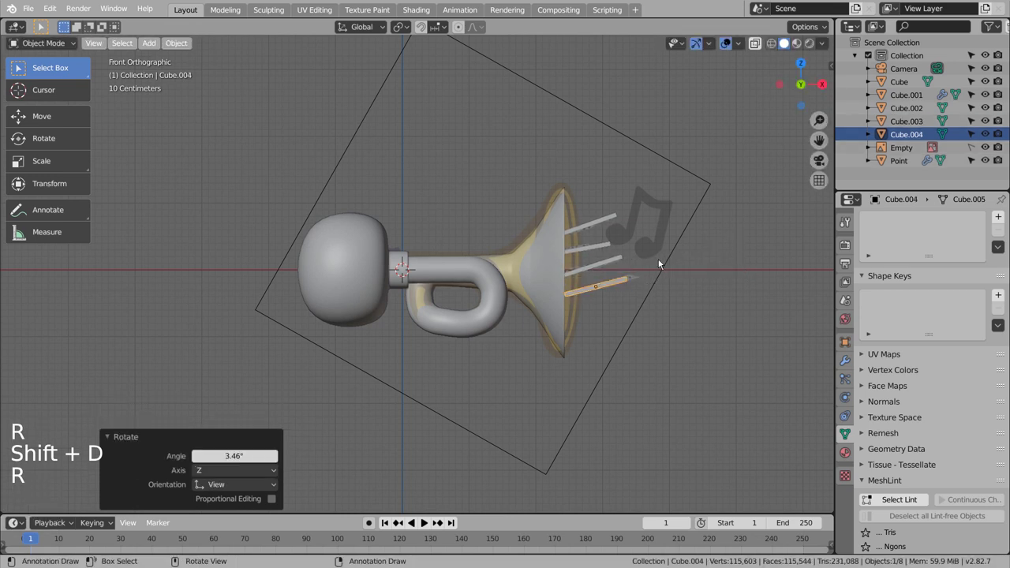
pyautogui.click(623, 265)
pyautogui.press('r')
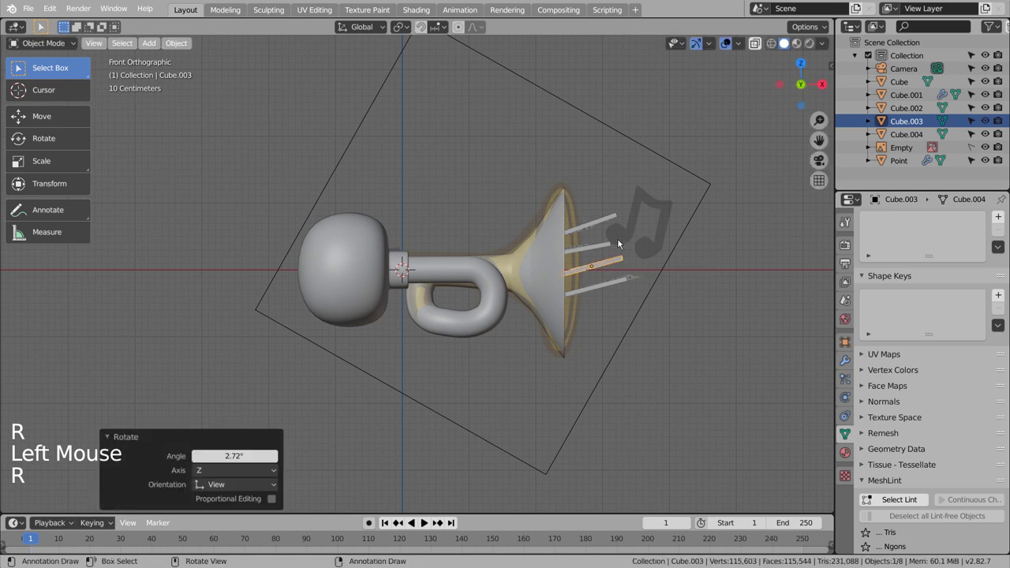
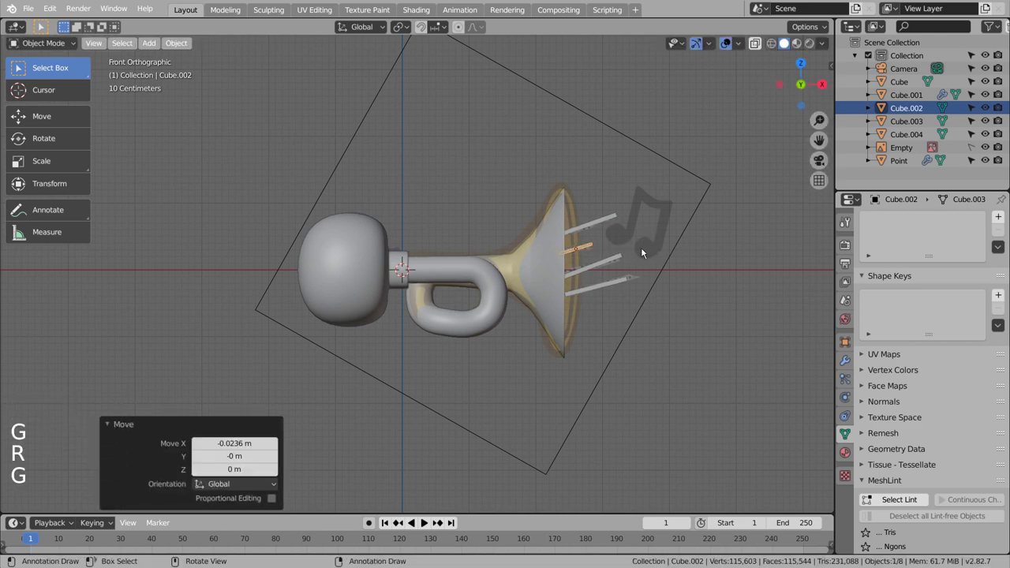
# Step: Align and lengthen the stray sound lines, then add a UV sphere at the horn's base
pyautogui.click(624, 258)
pyautogui.press('s')
pyautogui.press('g')
pyautogui.press('r')
pyautogui.press('g')
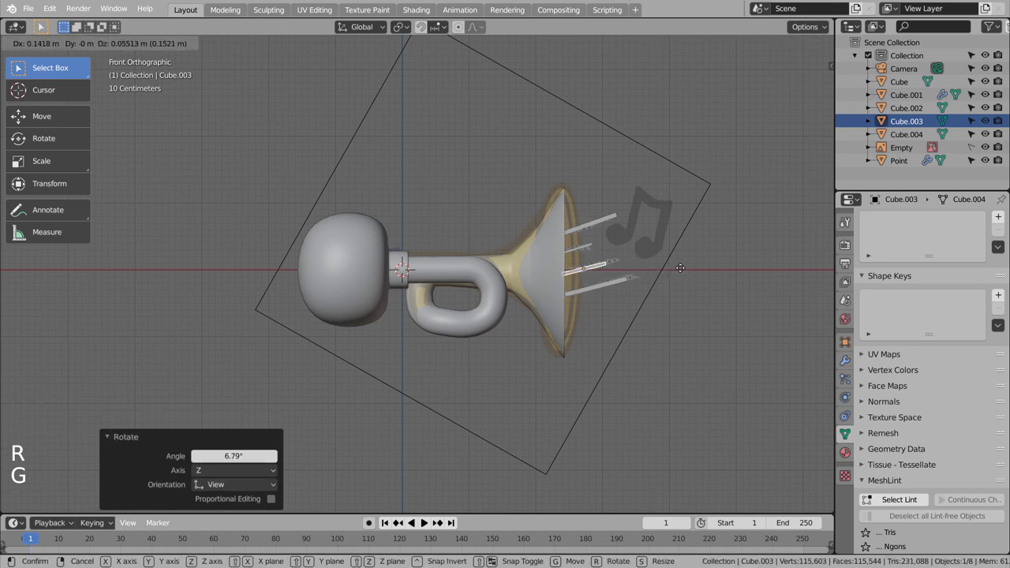
pyautogui.press('s')
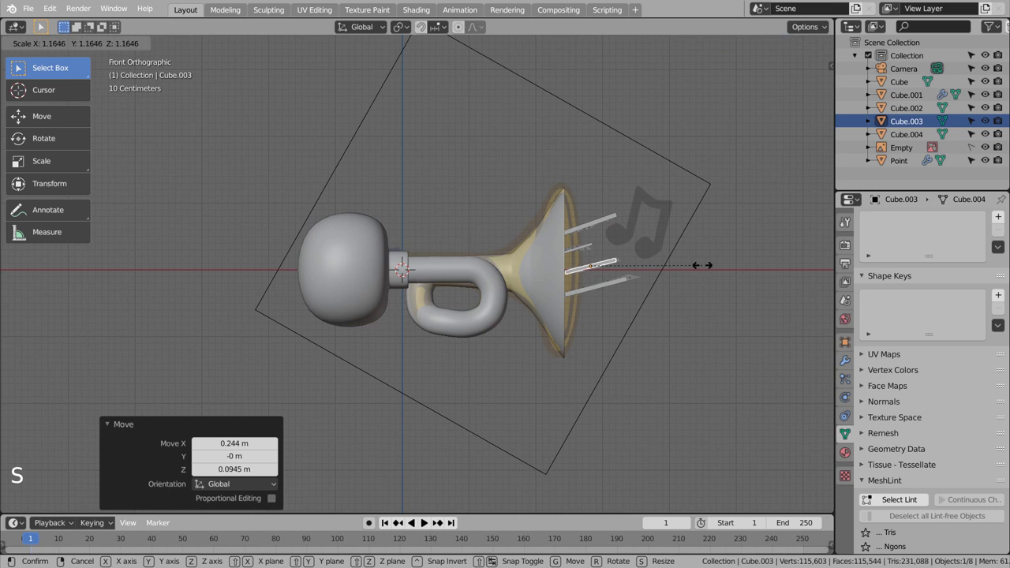
pyautogui.click(624, 281)
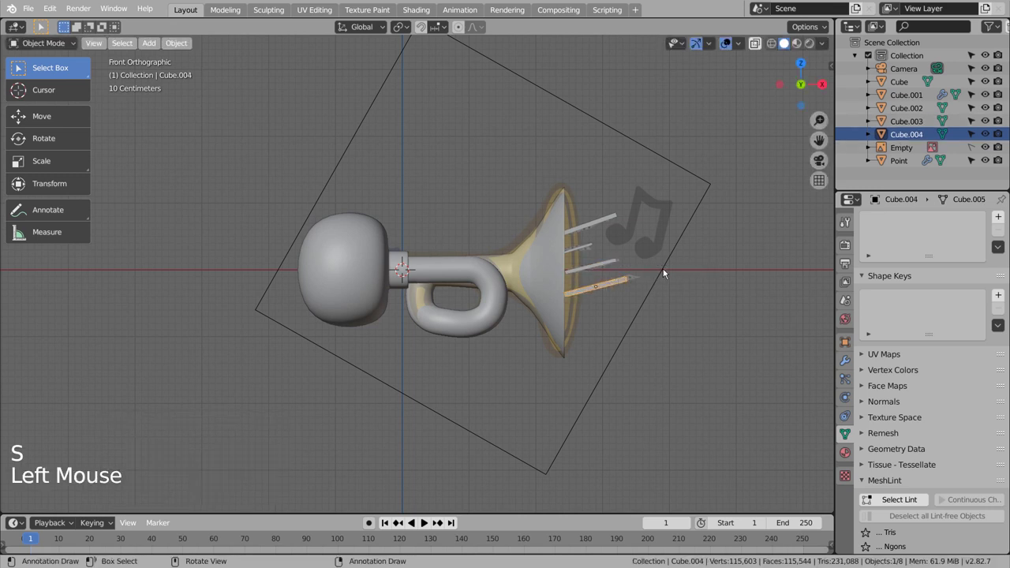
pyautogui.click(667, 271)
pyautogui.click(716, 274)
# Step: Deselect everything and add a new cube over the bulb area for the music note
pyautogui.press('shift+a')
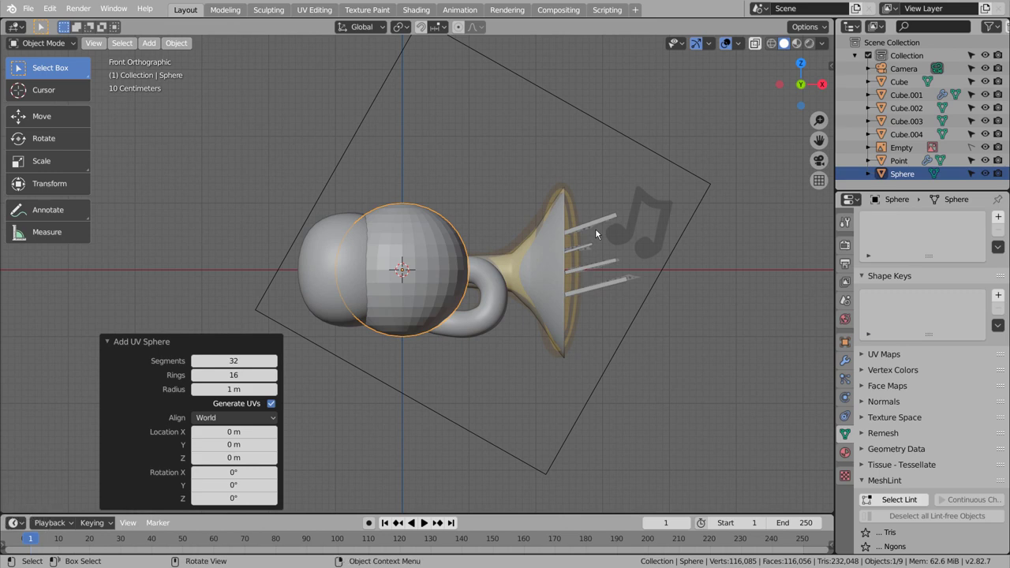
pyautogui.click(702, 368)
pyautogui.press('shift+a')
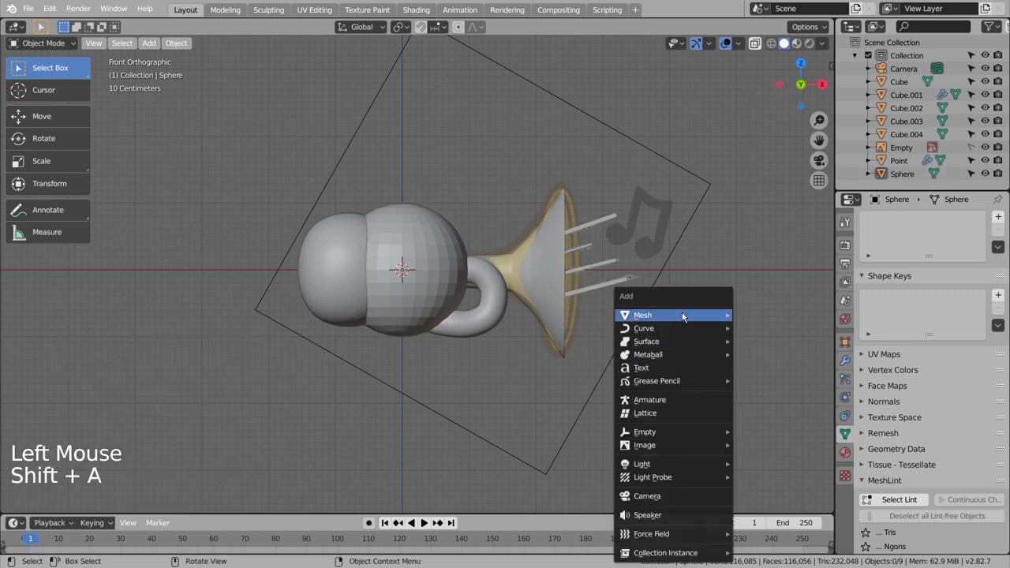
pyautogui.scroll(-3)
pyautogui.middleClick(741, 247)
# Step: Move the cube above the horn, extrude it into stems and a top beam, and dip the beam's middle
pyautogui.press('s')
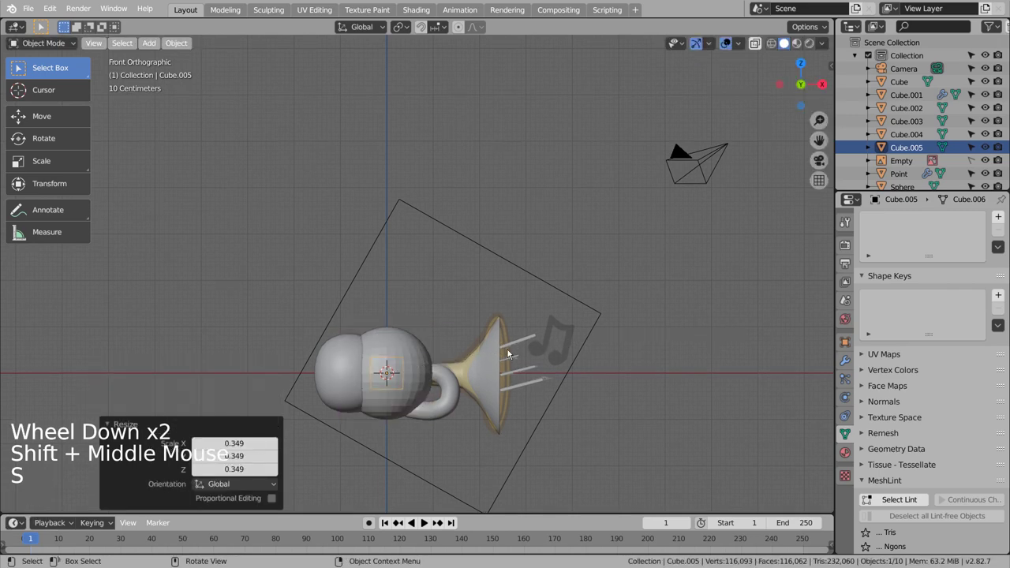
pyautogui.press('g')
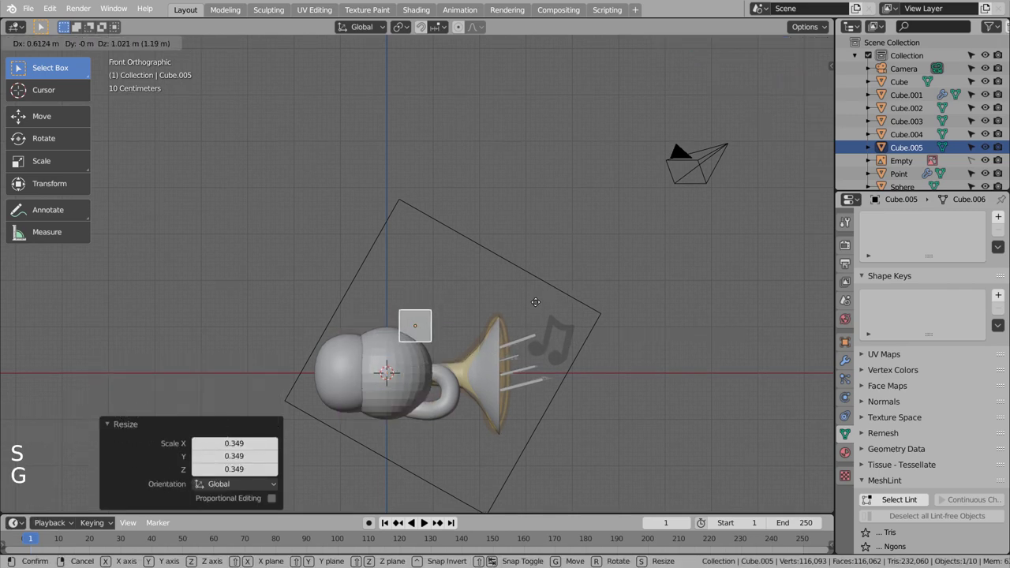
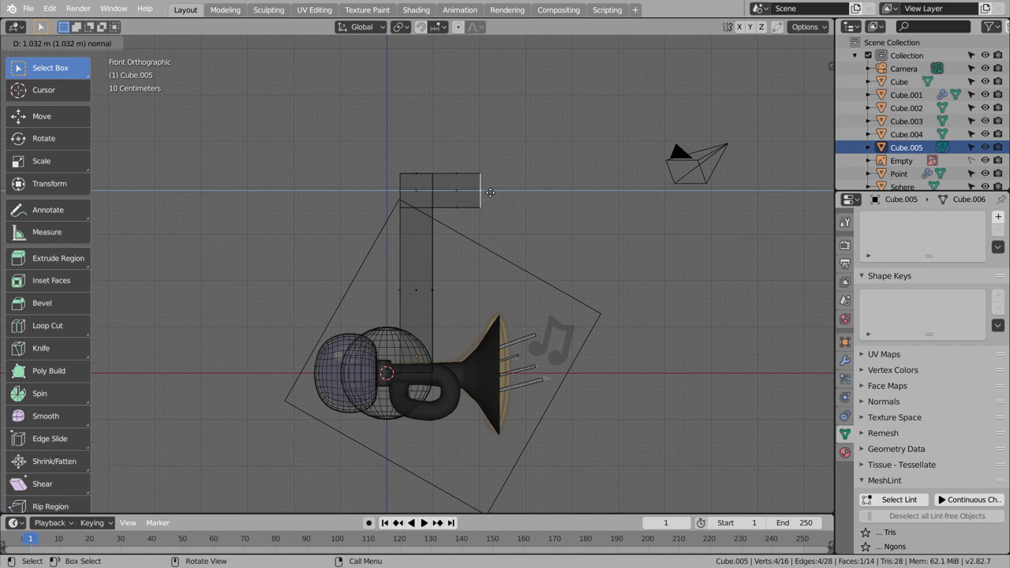
pyautogui.press('e')
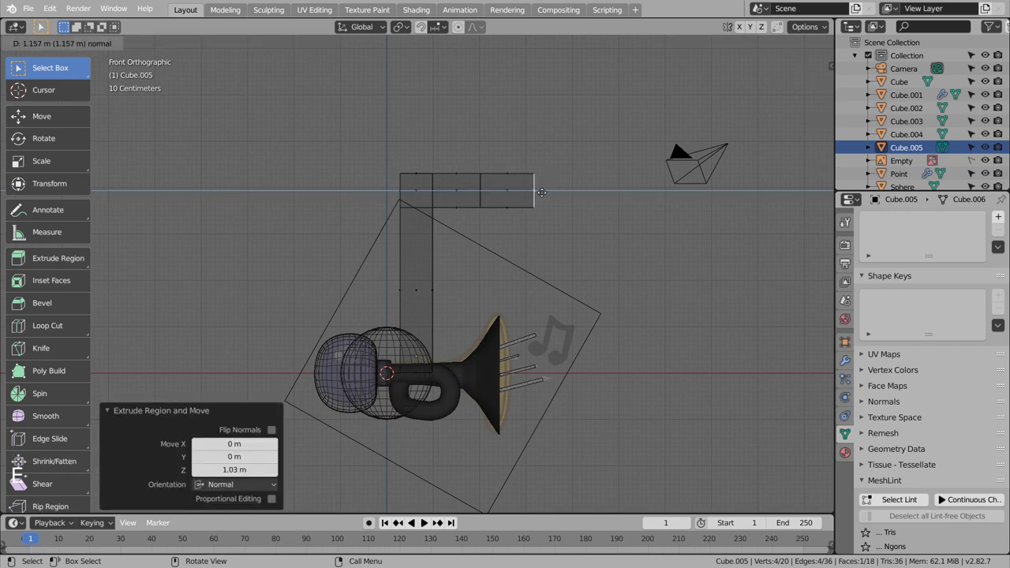
pyautogui.press('e')
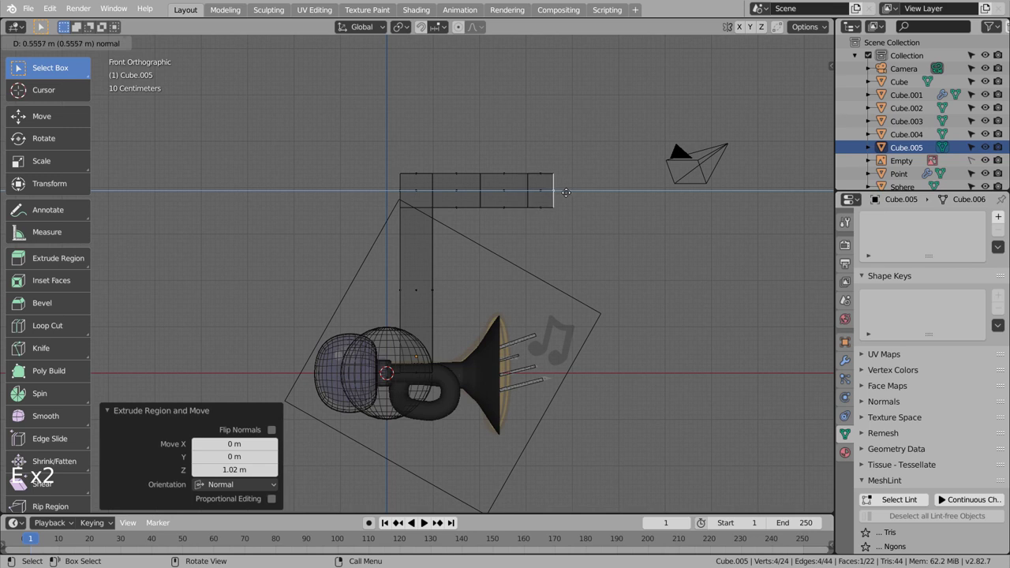
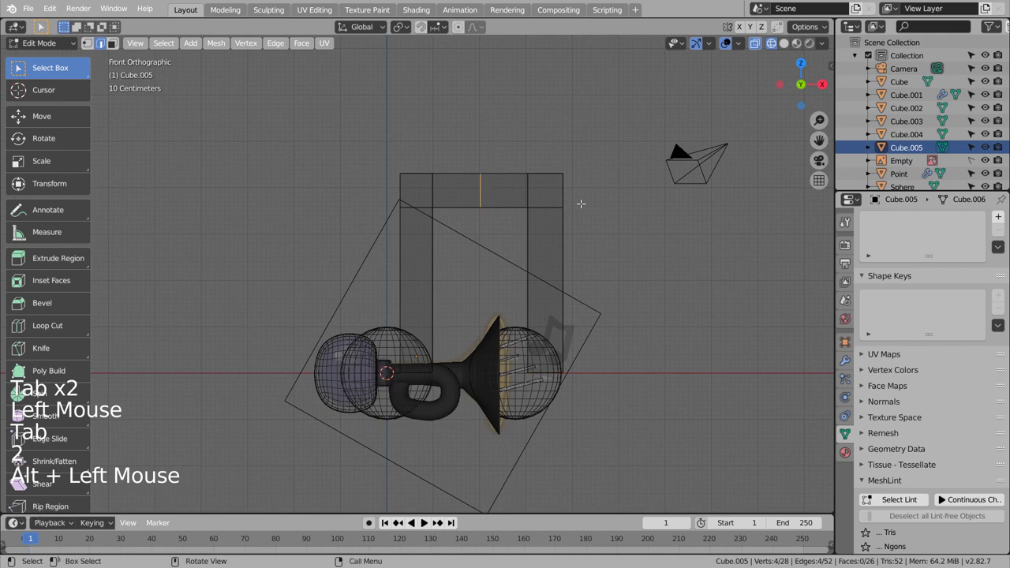
pyautogui.press('g')
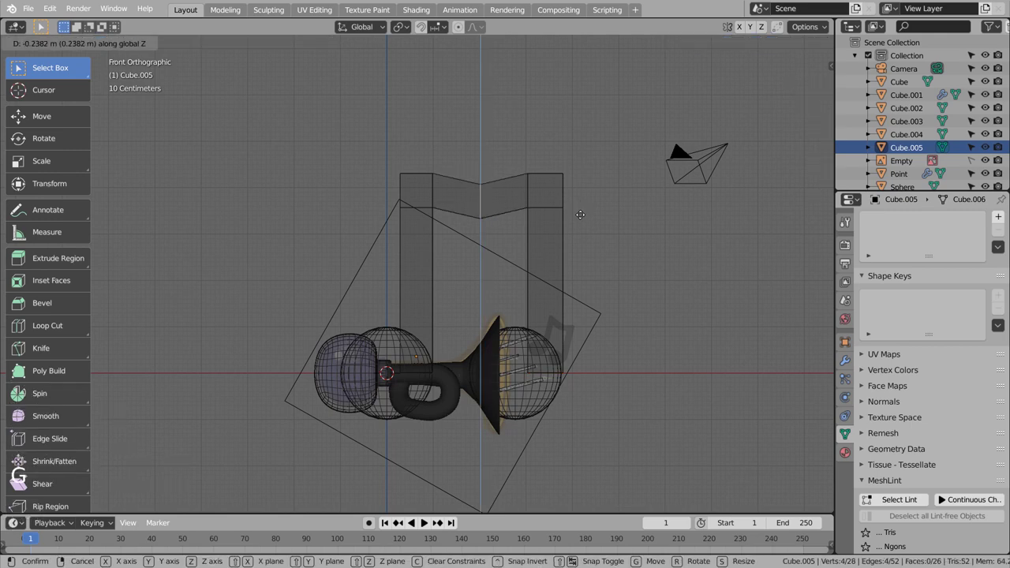
pyautogui.press('Tab')
# Step: Add a Subdivision modifier (Ctrl+3) and tighten a corner with slid loop cuts
pyautogui.press('ctrl+3')
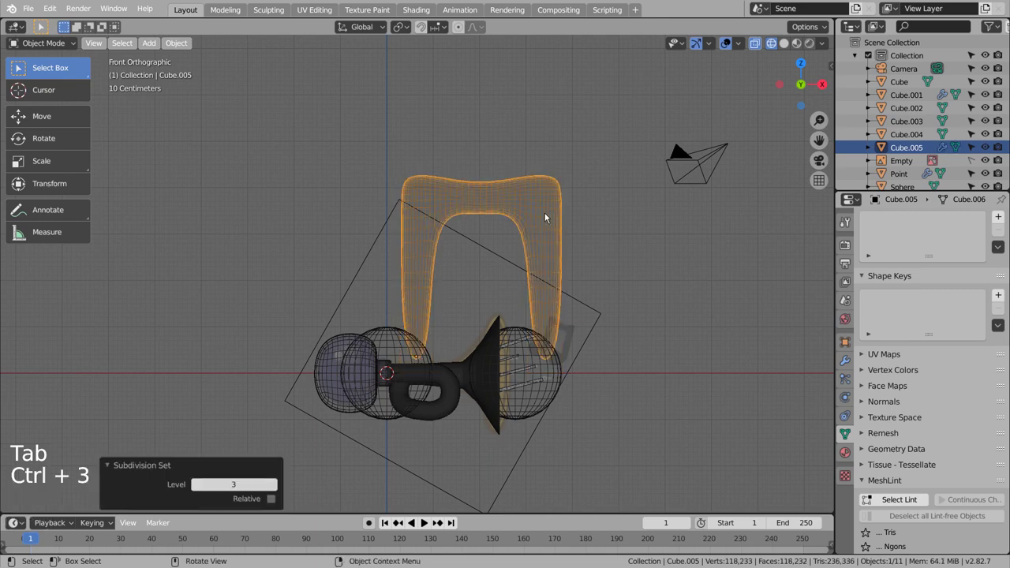
pyautogui.press('Tab')
pyautogui.press('ctrl+r')
pyautogui.press('ctrl+r')
pyautogui.press('ctrl+r')
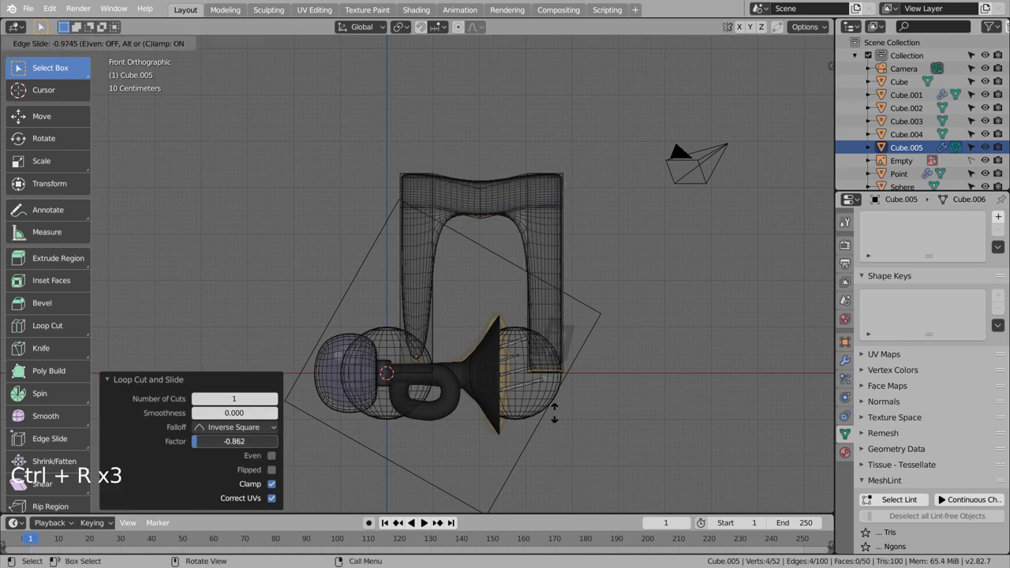
pyautogui.press('ctrl+r')
pyautogui.press('Tab')
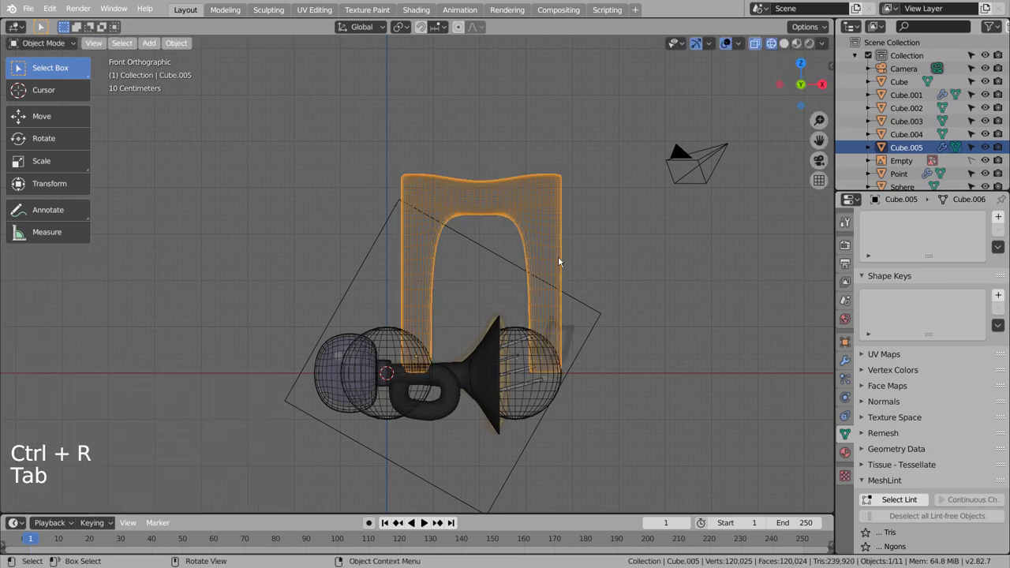
# Step: Sharpen the top edge and left stem with additional loop cuts slid toward the edges
pyautogui.press('Tab')
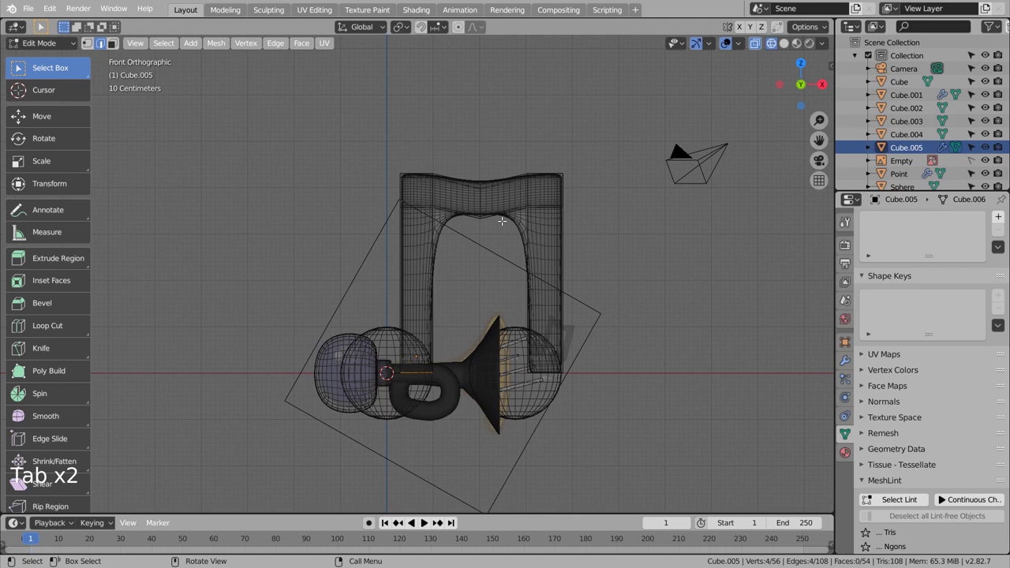
pyautogui.press('ctrl+r')
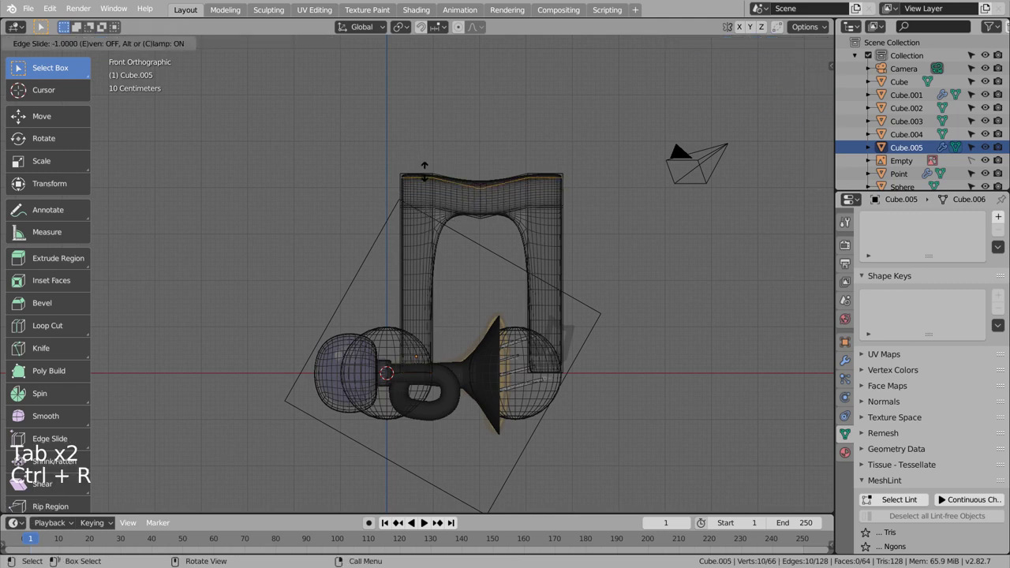
pyautogui.press('ctrl+z')
pyautogui.press('ctrl+r')
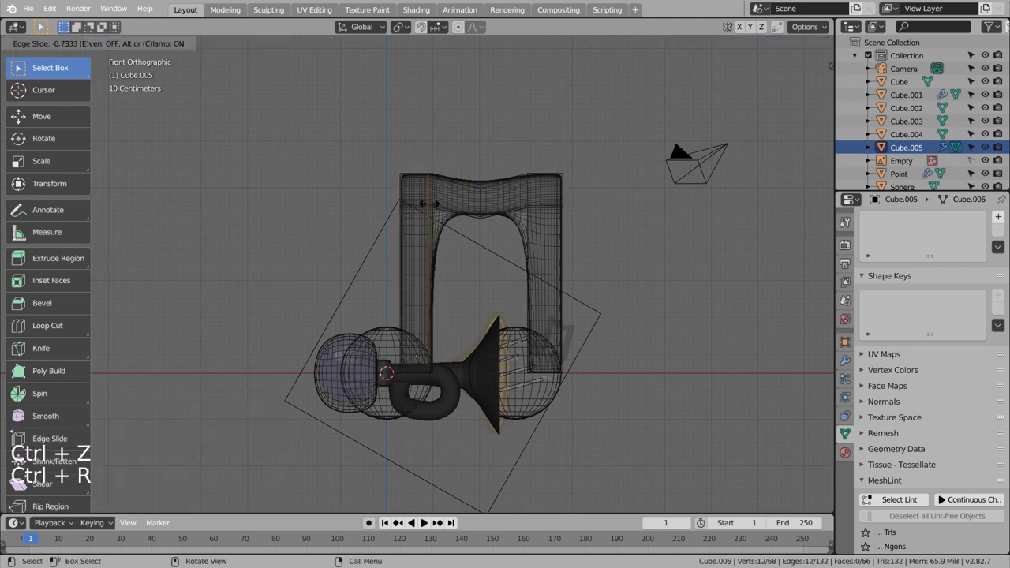
pyautogui.press('ctrl+z')
pyautogui.press('ctrl+r')
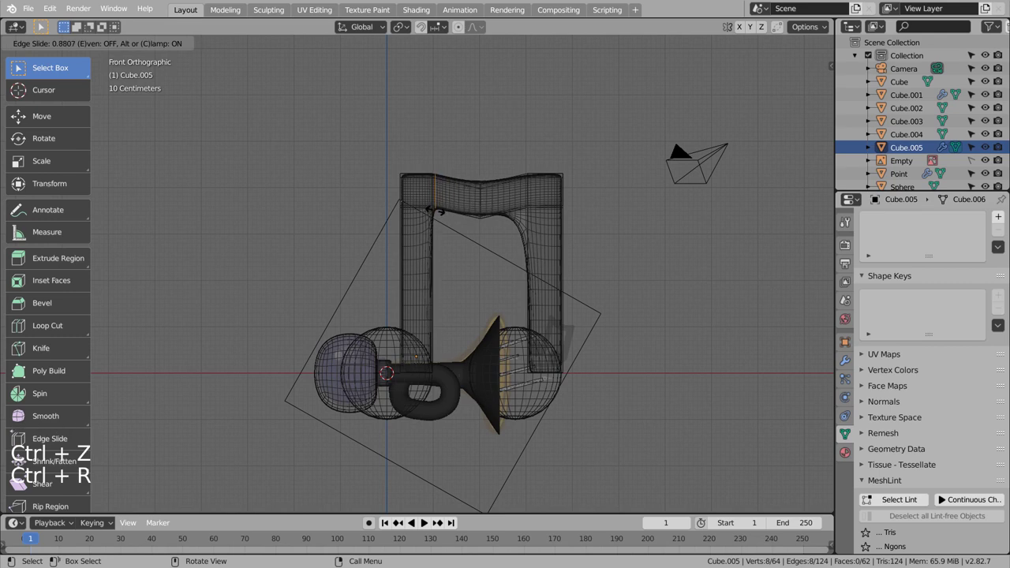
pyautogui.press('ctrl+r')
pyautogui.press('Tab')
# Step: Select the beam and sphere note heads, join them, then undo the premature join
pyautogui.click(554, 389)
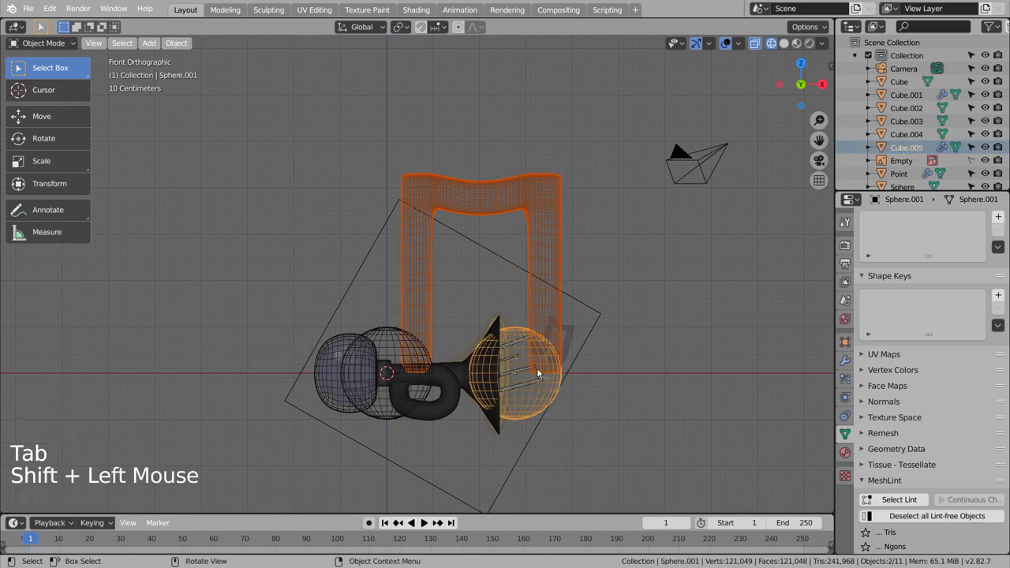
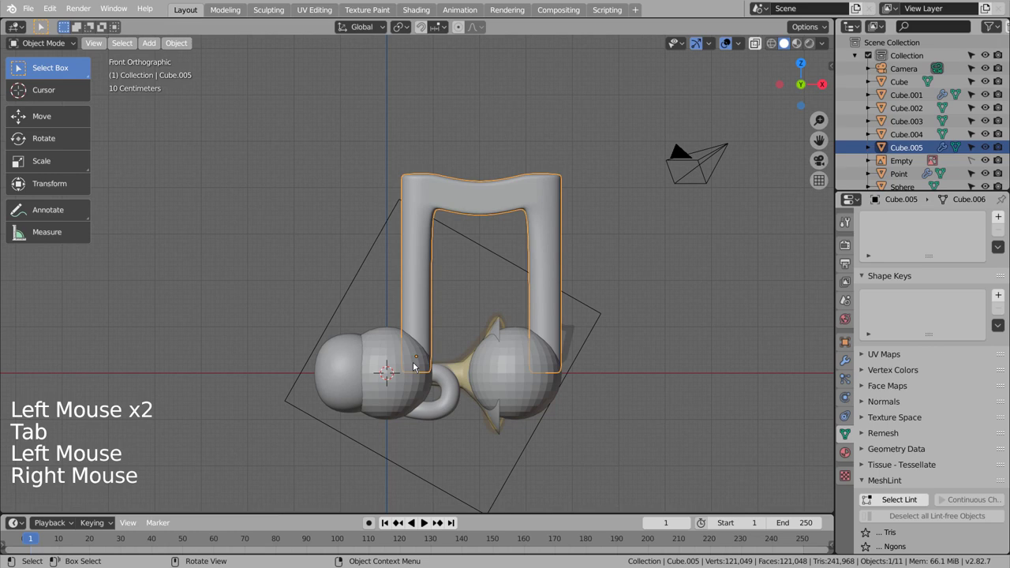
pyautogui.click(413, 380)
pyautogui.rightClick(412, 379)
pyautogui.click(509, 353)
pyautogui.rightClick(513, 353)
pyautogui.click(548, 286)
pyautogui.click(377, 352)
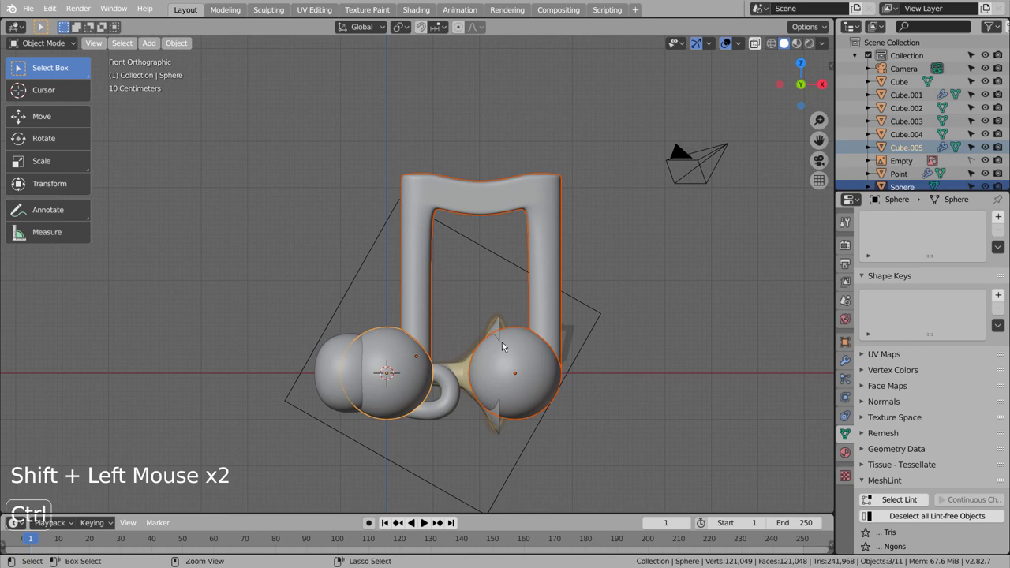
pyautogui.press('ctrl+j')
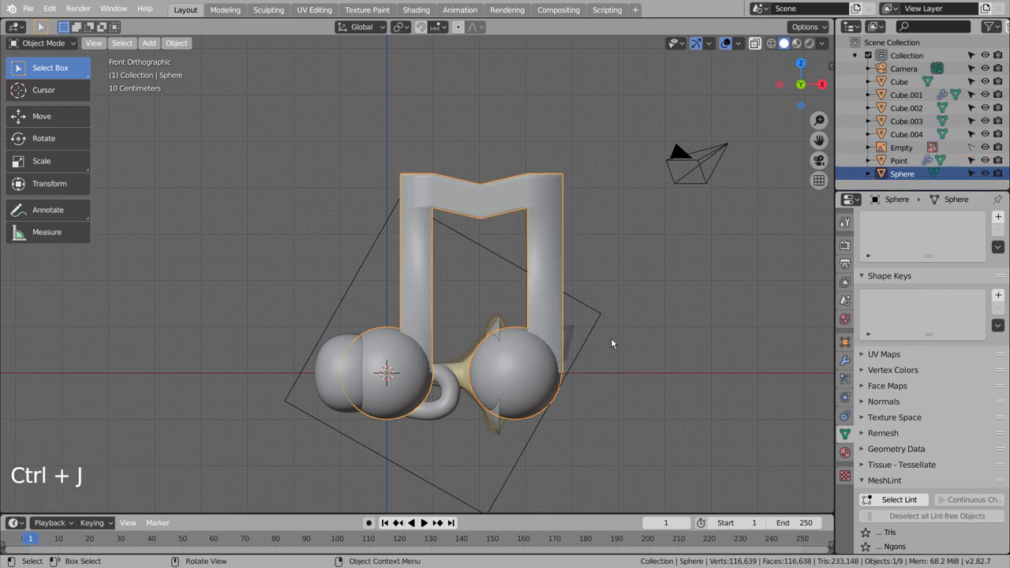
pyautogui.press('ctrl+z')
# Step: Apply the beam's Subdivision modifier, reselect the note heads, and join them into one object
pyautogui.click(544, 193)
pyautogui.click(843, 364)
pyautogui.click(924, 269)
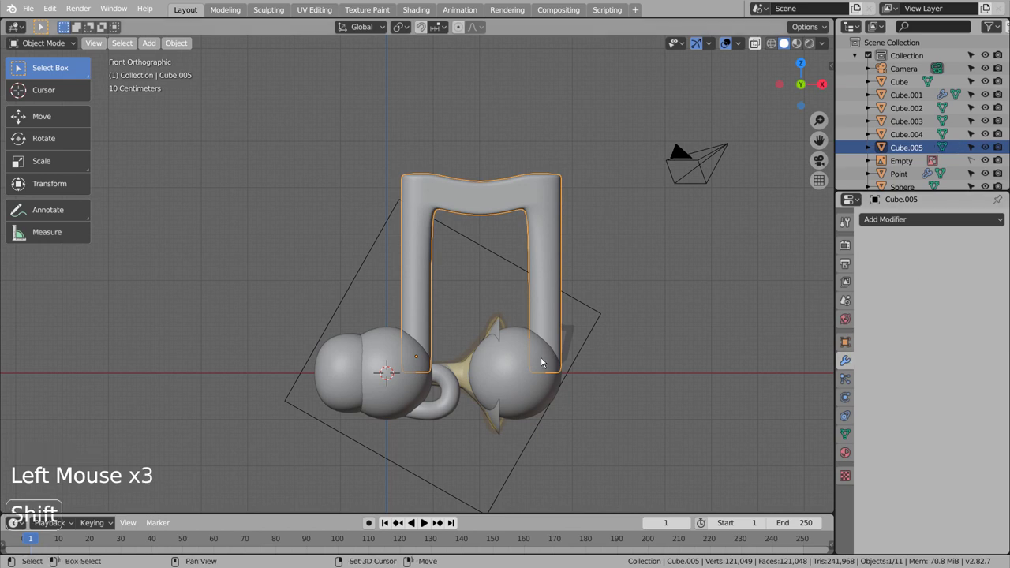
pyautogui.click(513, 372)
pyautogui.click(384, 348)
pyautogui.press('ctrl+j')
pyautogui.click(553, 333)
# Step: Scale, tilt and move the music note into a small spot beside the horn's bell
pyautogui.press('s')
pyautogui.press('g')
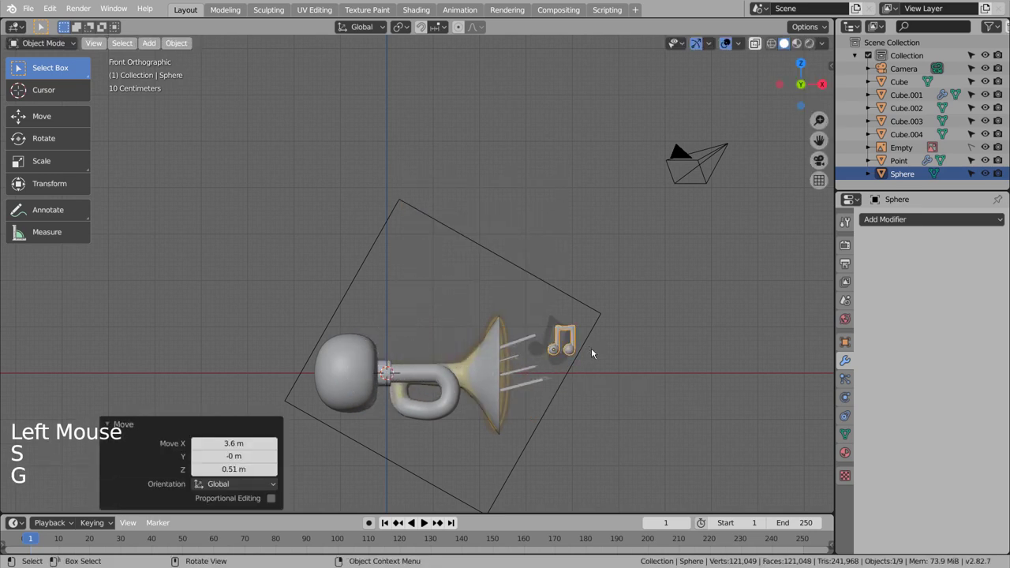
pyautogui.press('r')
pyautogui.press('g')
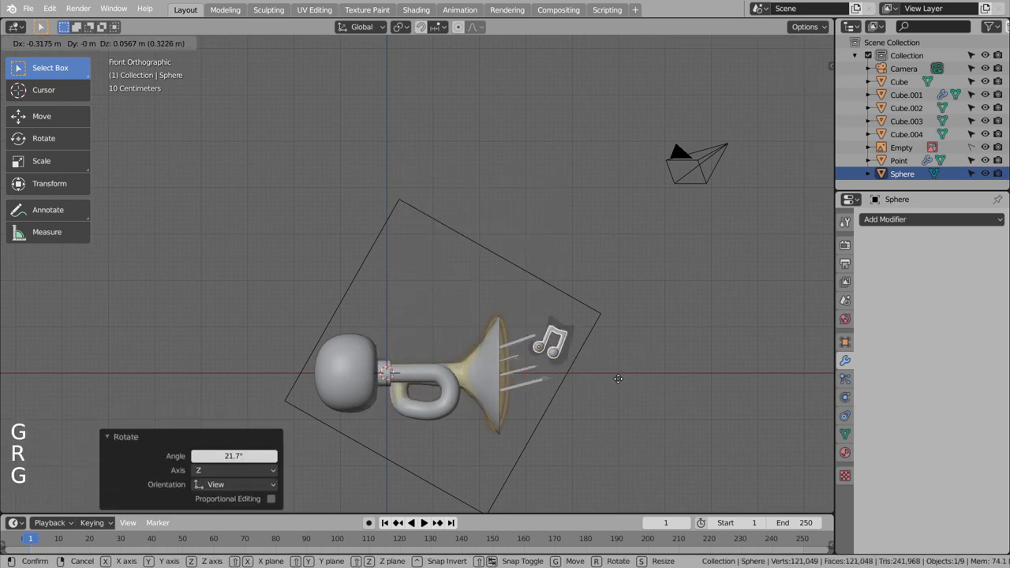
pyautogui.press('s')
pyautogui.press('r')
pyautogui.press('g')
pyautogui.scroll(3)
pyautogui.middleClick(635, 380)
# Step: Bend the note's top flag into a gentle wave with a proportionally moved edge loop
pyautogui.click(547, 315)
pyautogui.press('Tab')
pyautogui.scroll(3)
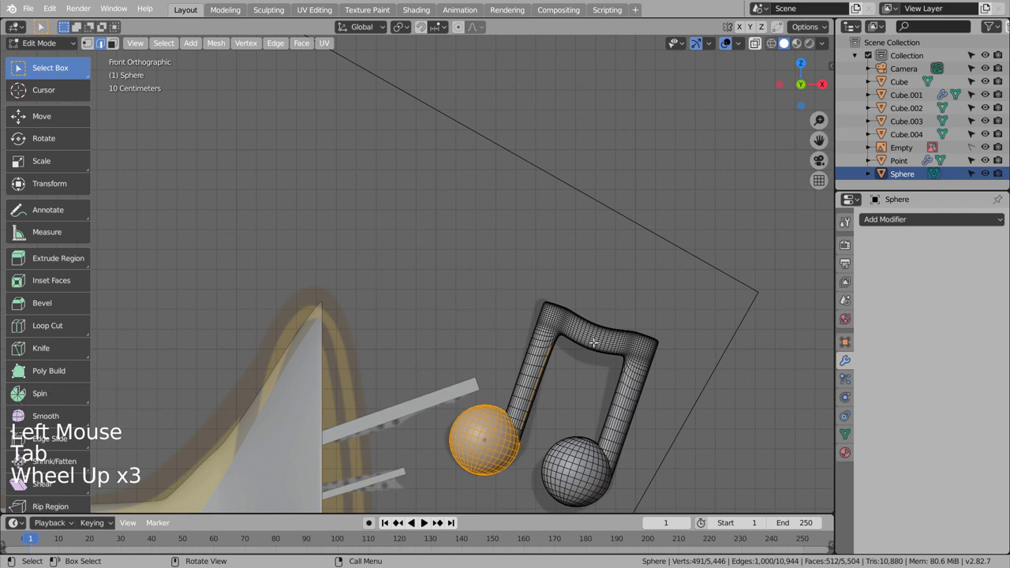
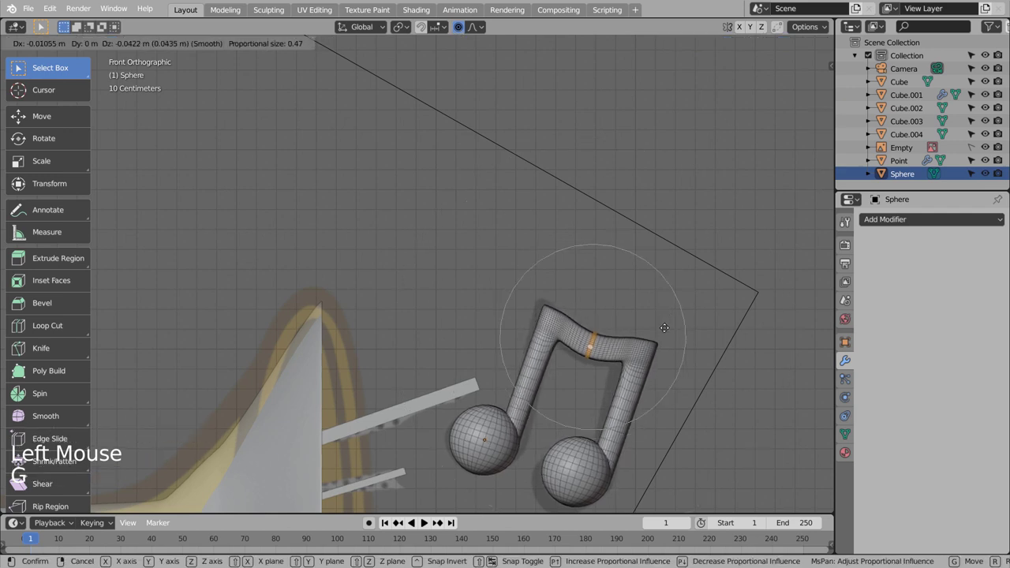
pyautogui.press('Tab')
pyautogui.scroll(-3)
pyautogui.scroll(-3)
pyautogui.click(522, 389)
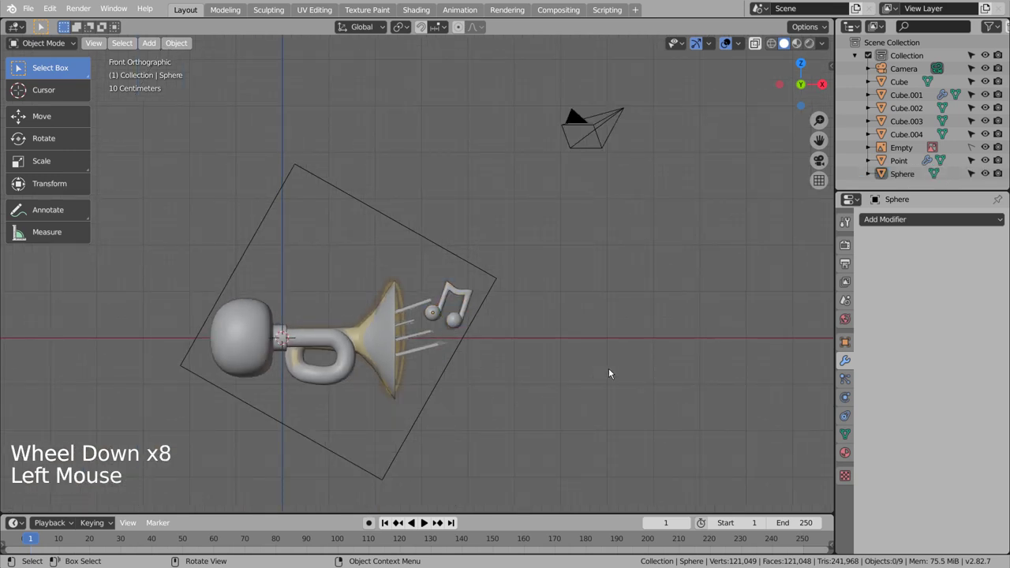
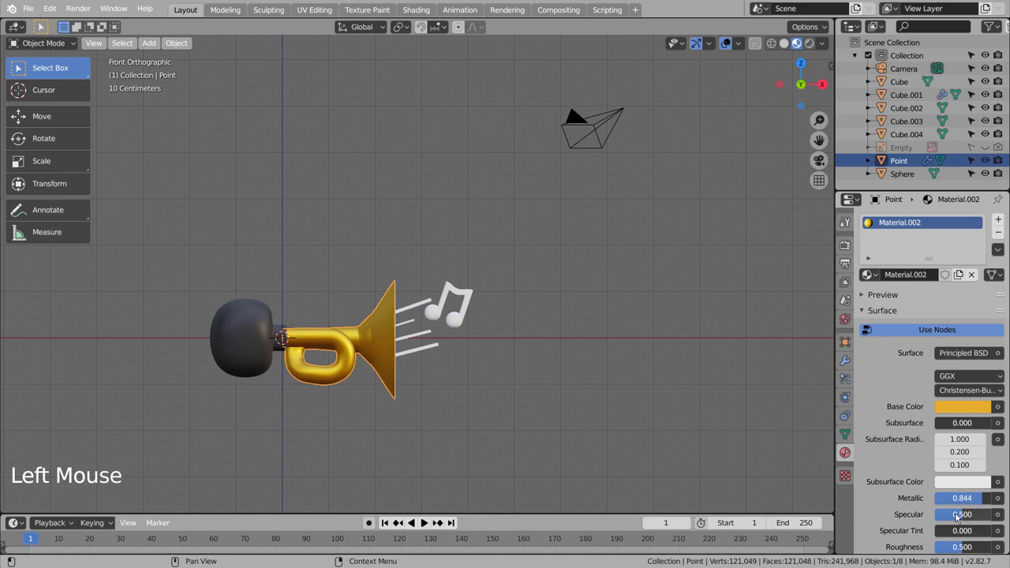
# Step: Lower the gold material's Roughness to 0.161 and select the horn at its bell
pyautogui.click(958, 549)
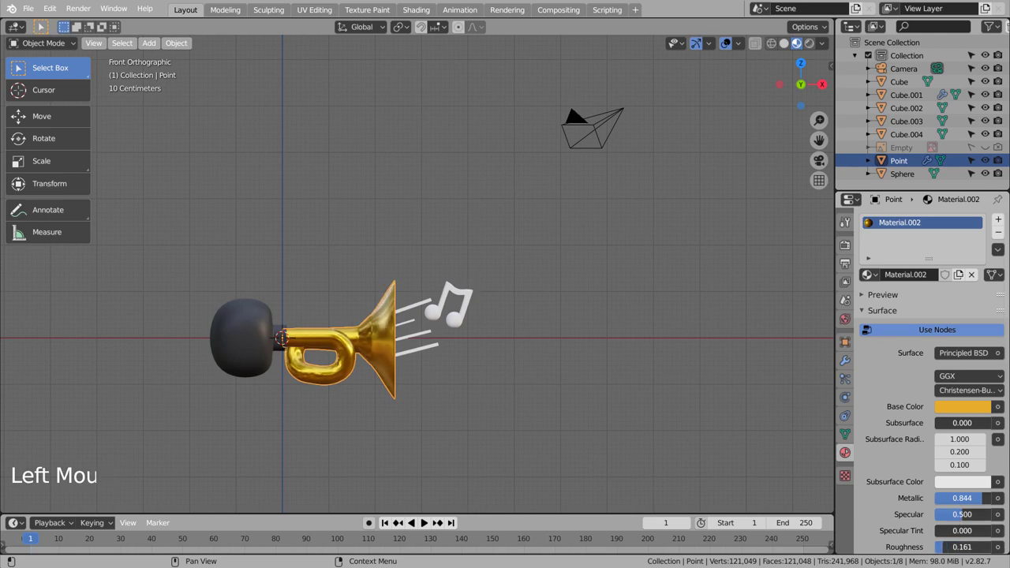
pyautogui.click(578, 402)
pyautogui.middleClick(486, 404)
pyautogui.middleClick(544, 408)
pyautogui.click(442, 333)
pyautogui.rightClick(442, 334)
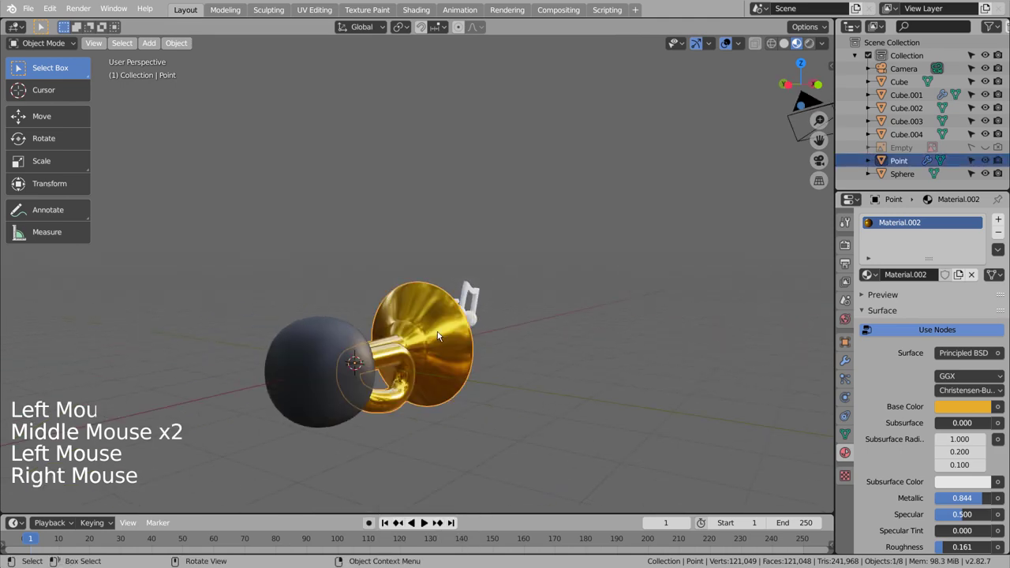
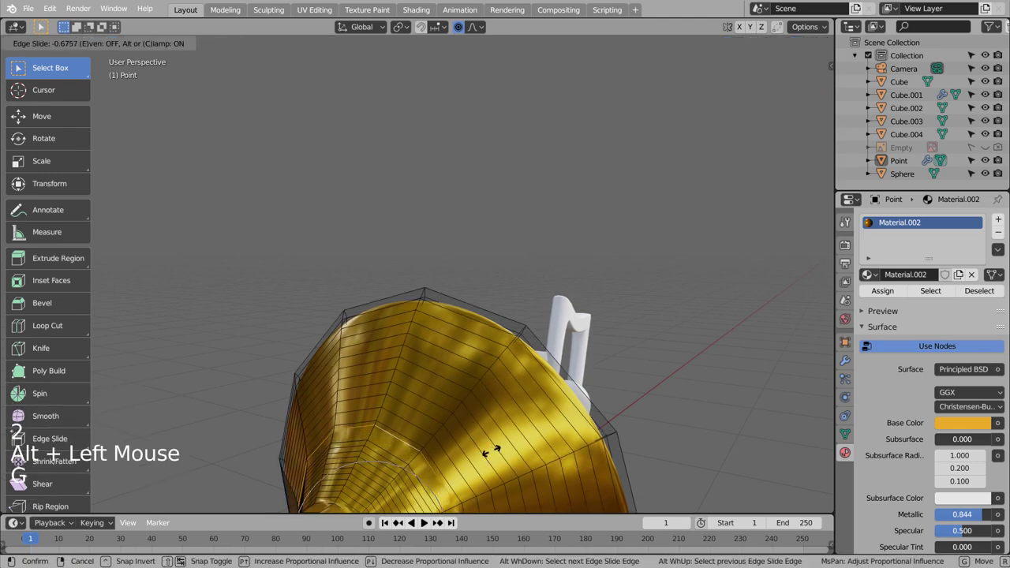
# Step: Slide an edge loop along the bell's flare with Edge Slide and return the view to the note
pyautogui.press('Tab')
pyautogui.scroll(-3)
pyautogui.click(587, 465)
pyautogui.middleClick(608, 467)
pyautogui.middleClick(478, 449)
pyautogui.middleClick(478, 448)
pyautogui.middleClick(495, 456)
pyautogui.middleClick(559, 462)
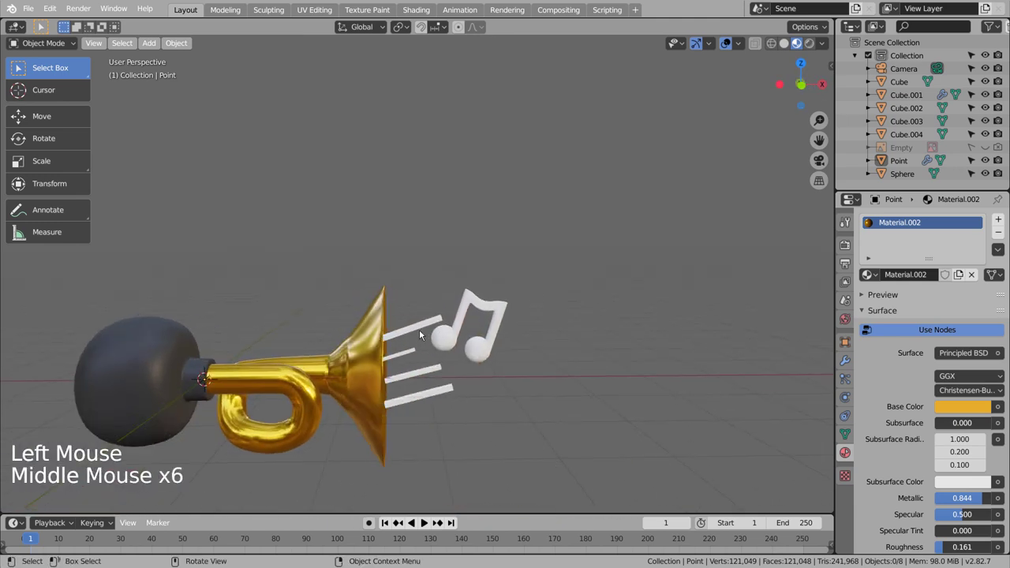
# Step: Set one sound line's Base Color to bright blue
pyautogui.click(427, 337)
pyautogui.click(933, 284)
pyautogui.click(959, 410)
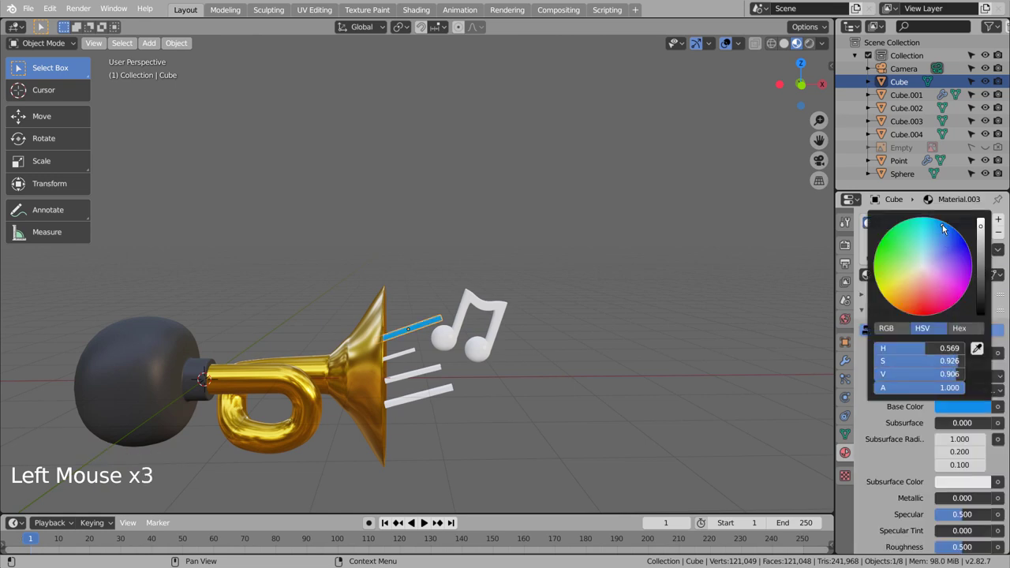
pyautogui.click(414, 358)
# Step: Link the blue material to the other three sound lines
pyautogui.click(432, 369)
pyautogui.doubleClick(443, 382)
pyautogui.doubleClick(433, 324)
pyautogui.click(1002, 251)
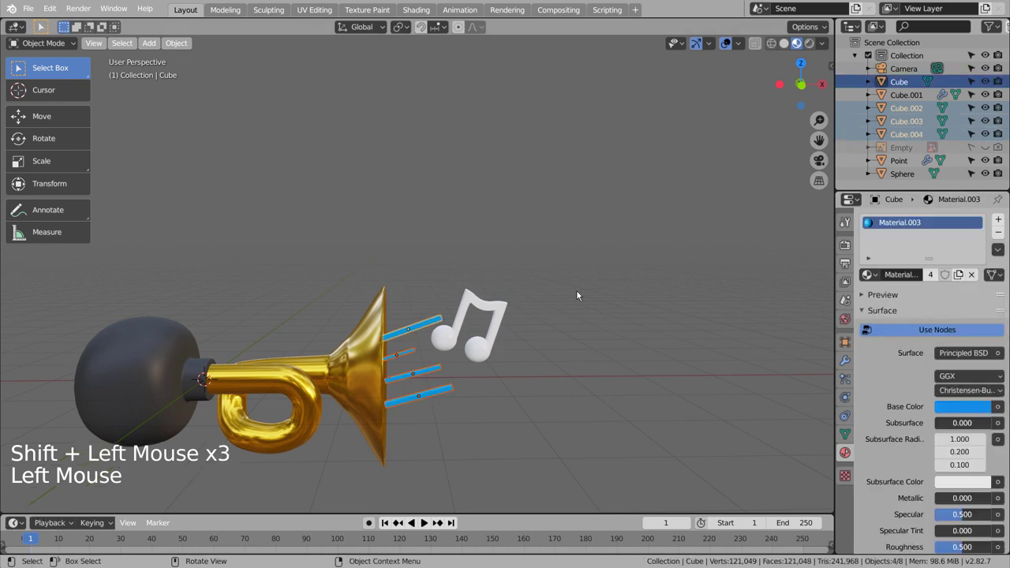
pyautogui.click(495, 313)
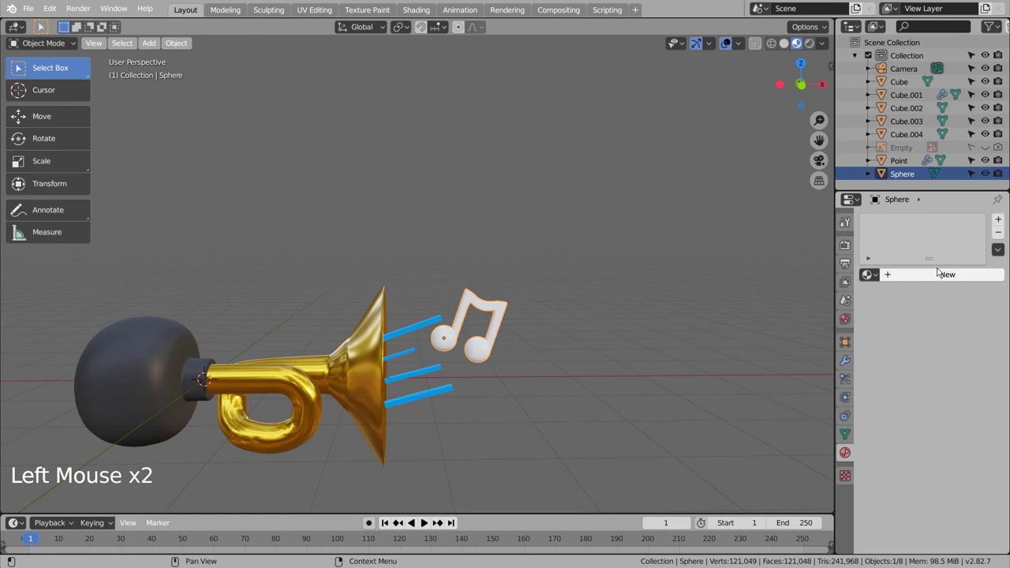
# Step: Give the music note a new material with a near-black grey Base Color
pyautogui.click(942, 274)
pyautogui.click(976, 408)
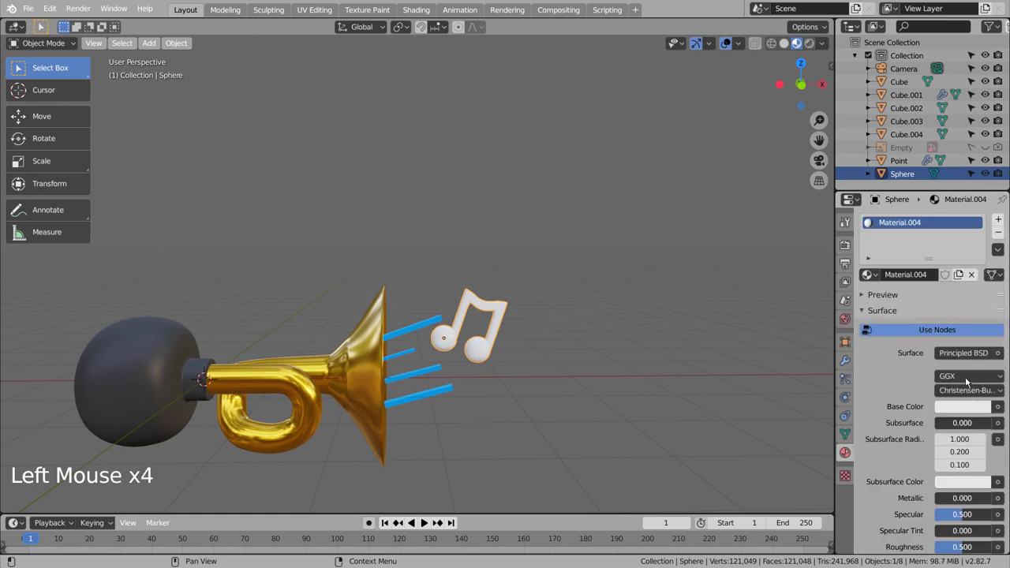
pyautogui.click(975, 415)
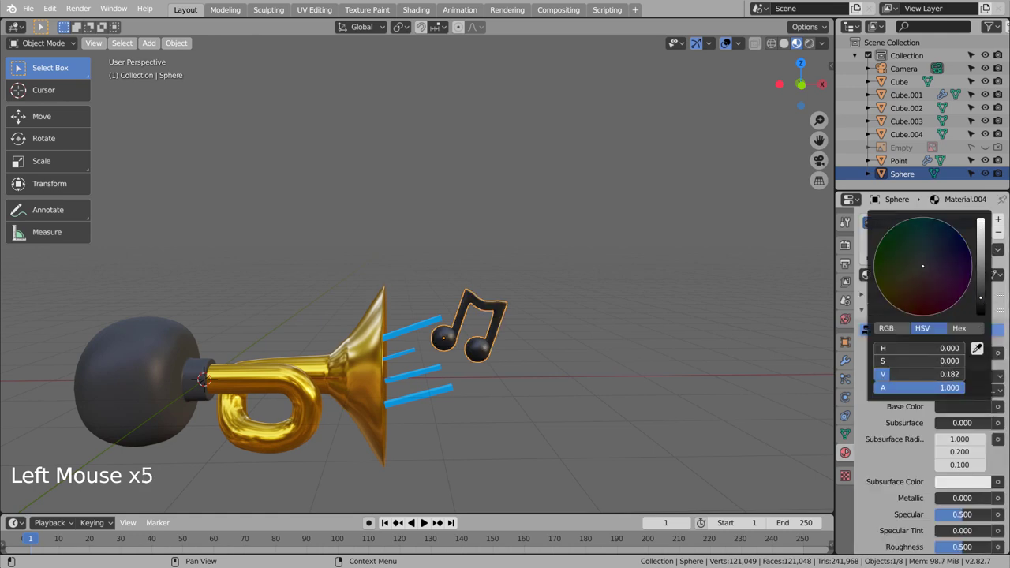
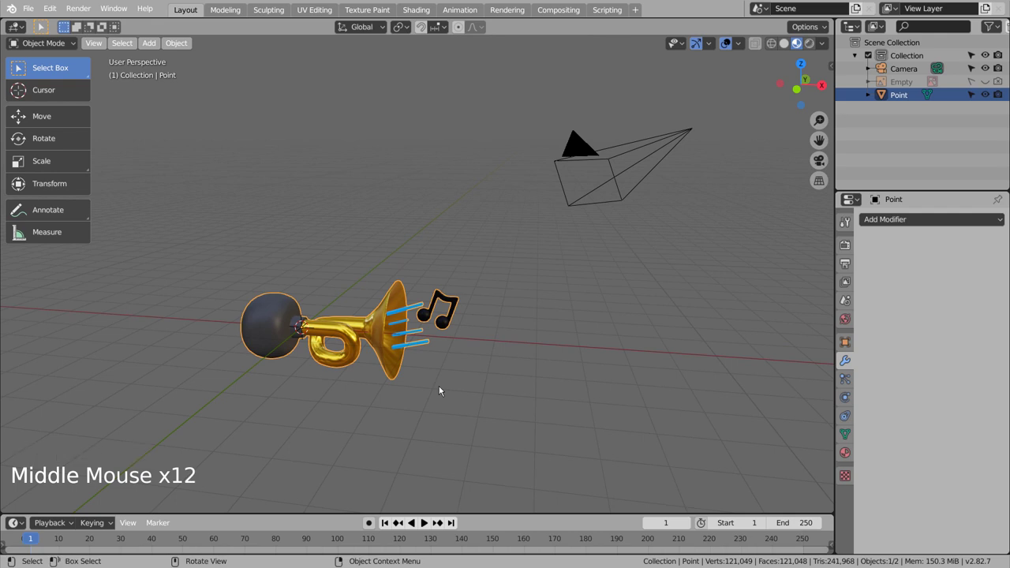
pyautogui.press('KP_1')
pyautogui.press('KP_7')
pyautogui.press('shift+d')
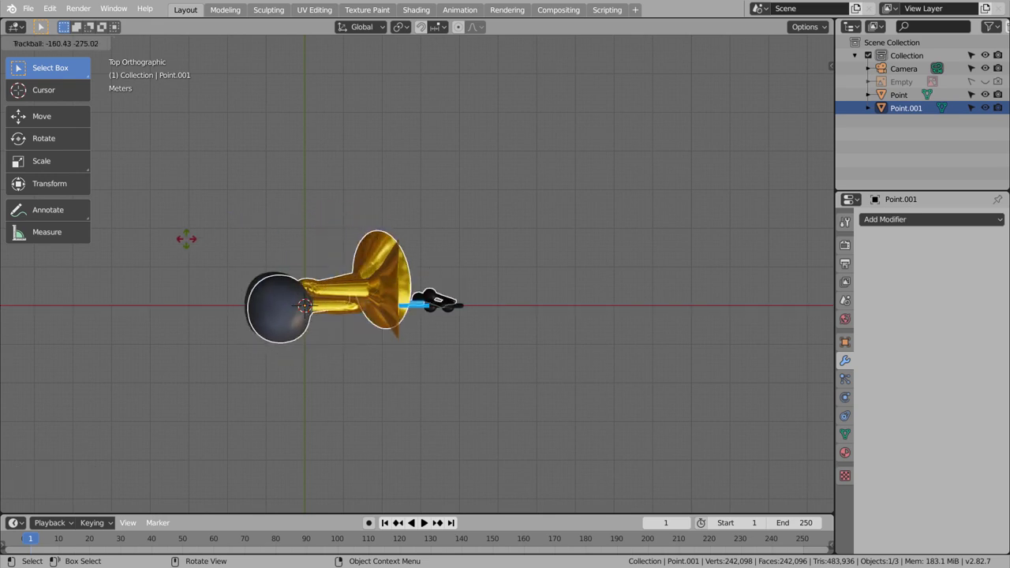
pyautogui.press('ctrl+z')
pyautogui.press('shift+d')
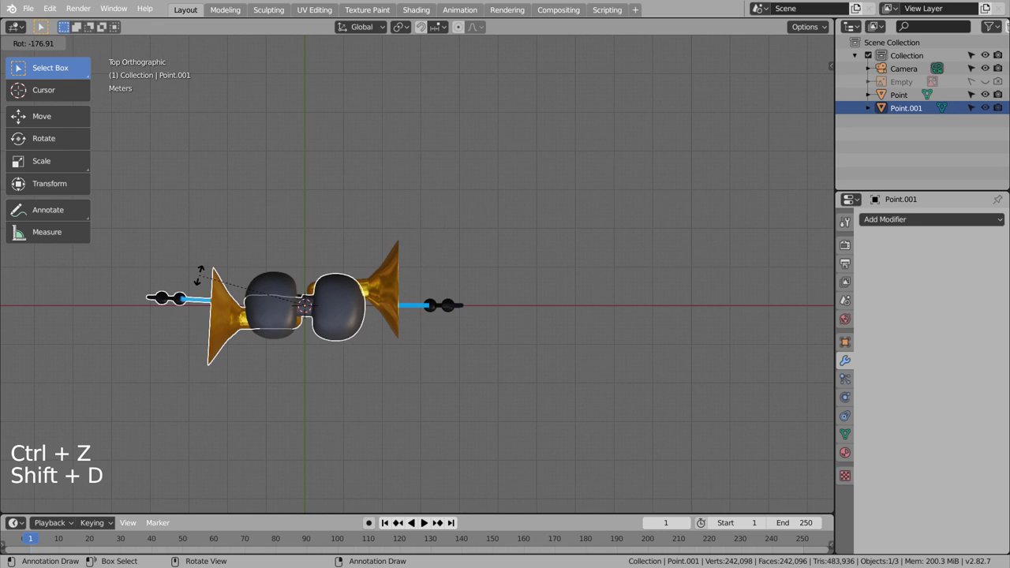
pyautogui.press('g')
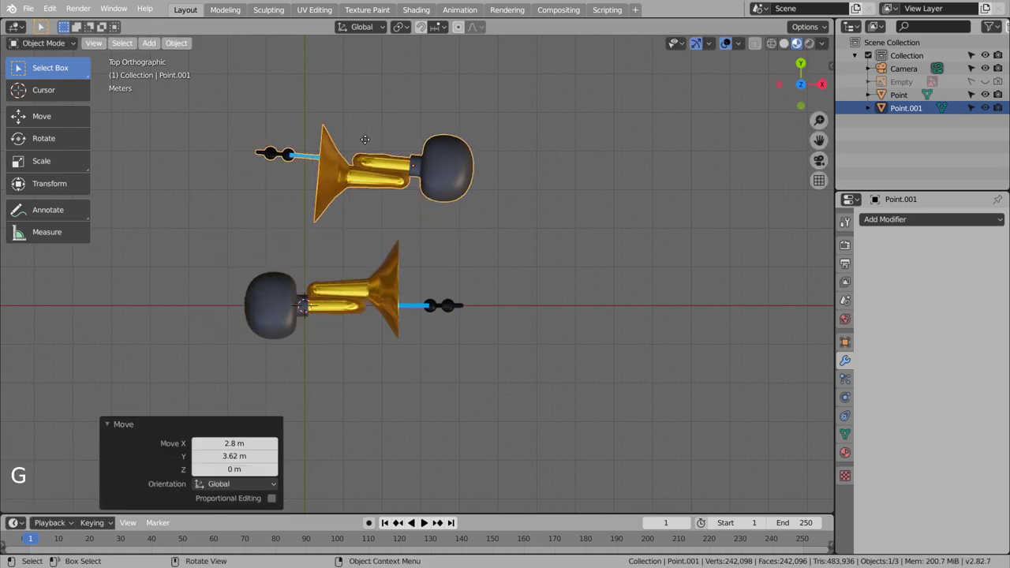
pyautogui.middleClick(530, 331)
pyautogui.middleClick(523, 259)
pyautogui.middleClick(523, 252)
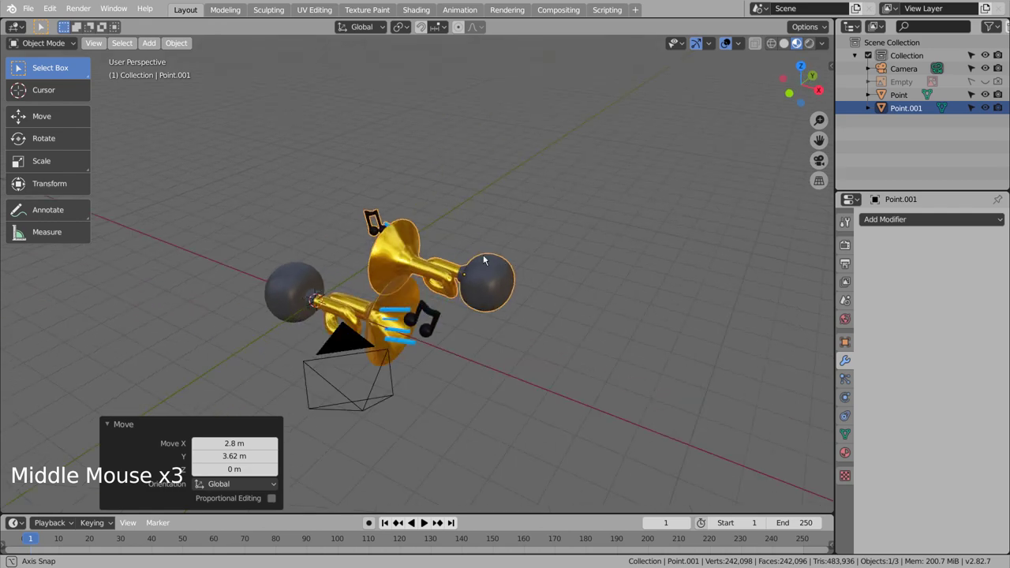
pyautogui.middleClick(493, 261)
pyautogui.middleClick(580, 253)
pyautogui.middleClick(579, 253)
pyautogui.middleClick(579, 253)
pyautogui.middleClick(579, 253)
pyautogui.middleClick(579, 253)
pyautogui.middleClick(578, 253)
pyautogui.middleClick(576, 259)
pyautogui.middleClick(576, 259)
pyautogui.middleClick(576, 259)
pyautogui.click(568, 278)
pyautogui.middleClick(578, 352)
pyautogui.middleClick(609, 325)
pyautogui.middleClick(603, 350)
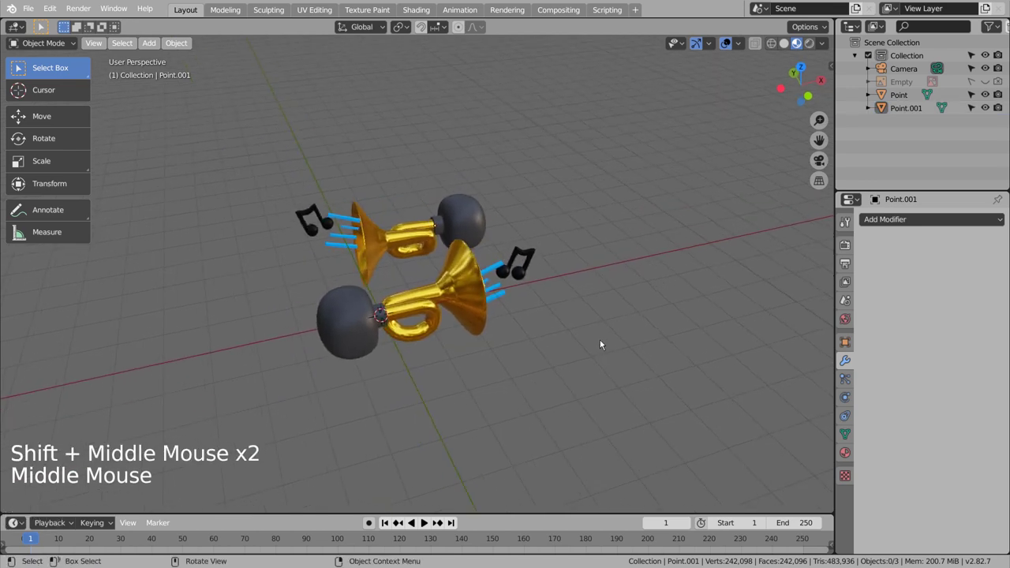
pyautogui.middleClick(604, 343)
pyautogui.middleClick(605, 340)
pyautogui.middleClick(602, 330)
pyautogui.middleClick(599, 325)
pyautogui.middleClick(599, 325)
pyautogui.middleClick(590, 302)
pyautogui.middleClick(590, 300)
pyautogui.middleClick(595, 340)
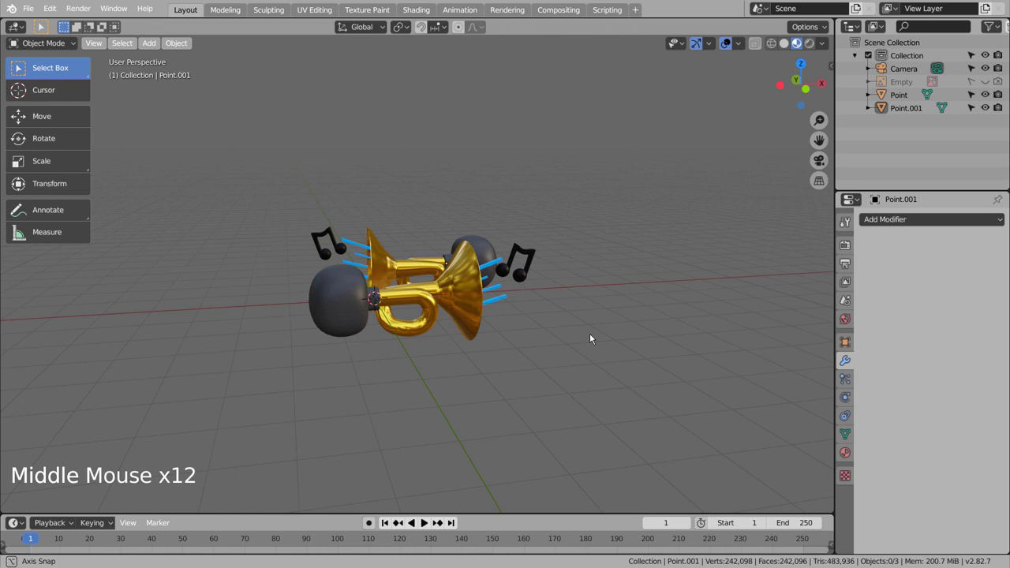
pyautogui.click(410, 264)
pyautogui.press('x')
pyautogui.scroll(3)
pyautogui.middleClick(603, 438)
pyautogui.middleClick(574, 425)
pyautogui.middleClick(571, 421)
pyautogui.middleClick(571, 421)
pyautogui.middleClick(555, 421)
pyautogui.scroll(-3)
pyautogui.middleClick(519, 421)
pyautogui.middleClick(525, 427)
pyautogui.middleClick(479, 454)
pyautogui.middleClick(498, 449)
pyautogui.middleClick(527, 435)
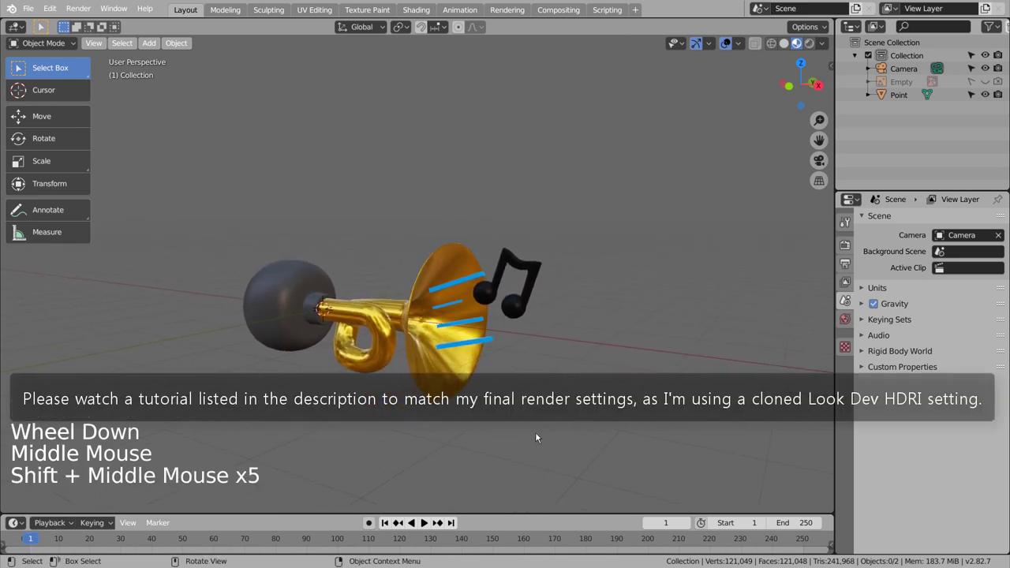
# Step: Align the scene camera to the current view and adjust its framing of the horn
pyautogui.middleClick(541, 438)
pyautogui.middleClick(541, 438)
pyautogui.press('ctrl+alt+KP_0')
pyautogui.press('shift+`')
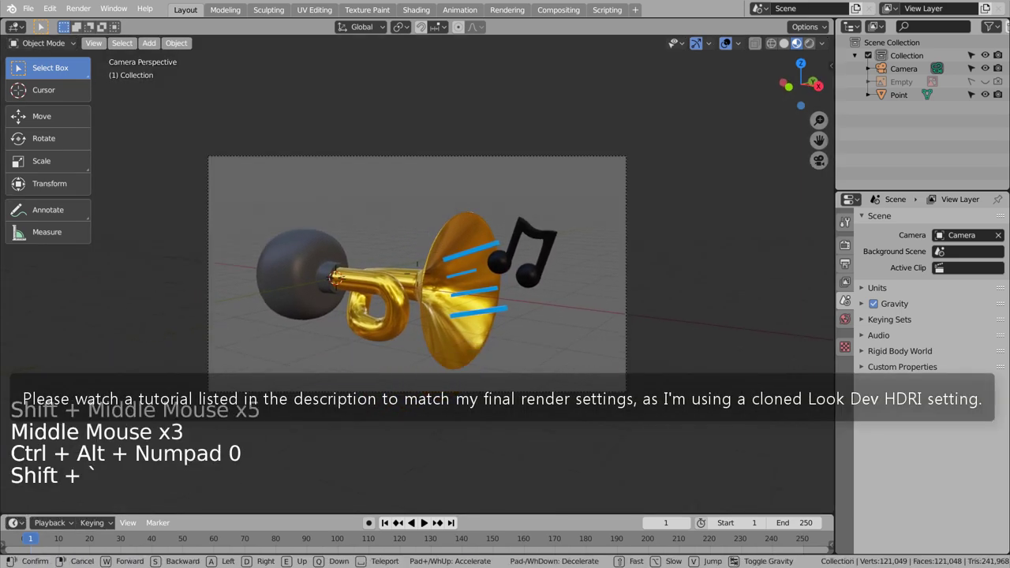
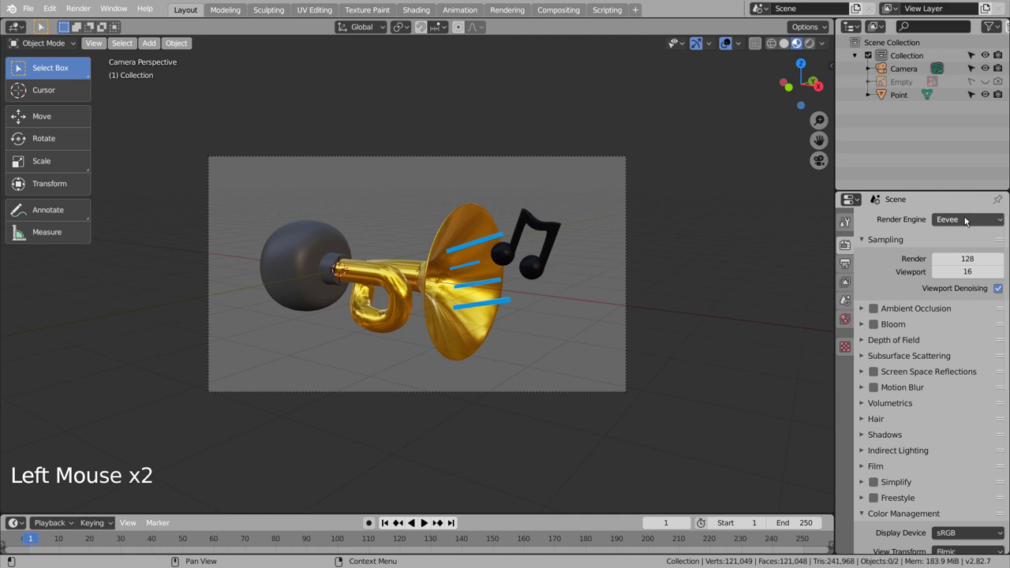
# Step: Switch the render engine to Cycles, save the file, and start the camera render
pyautogui.click(733, 196)
pyautogui.press('ctrl+s')
pyautogui.click(775, 44)
pyautogui.click(725, 169)
pyautogui.press('ctrl+s')
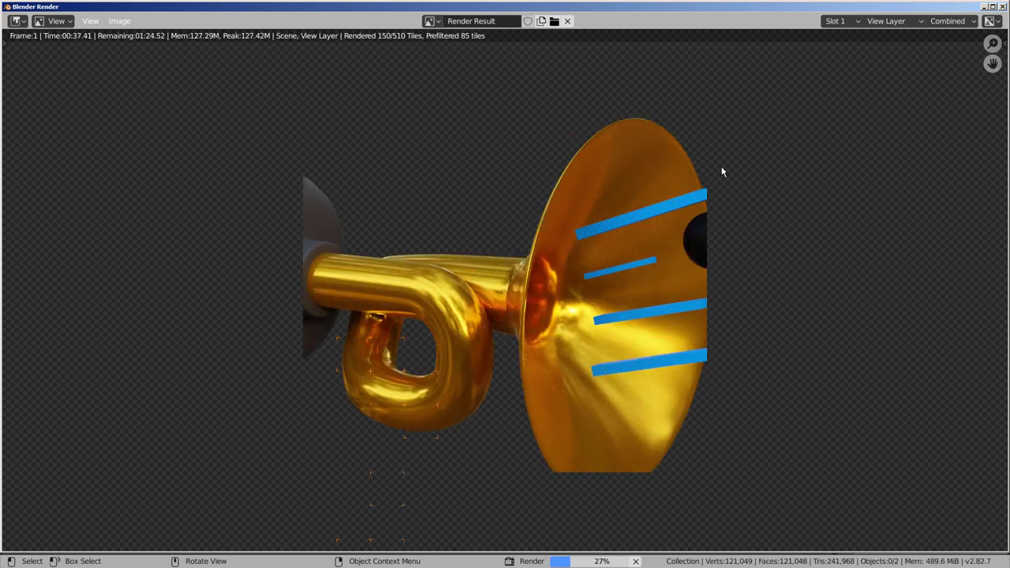